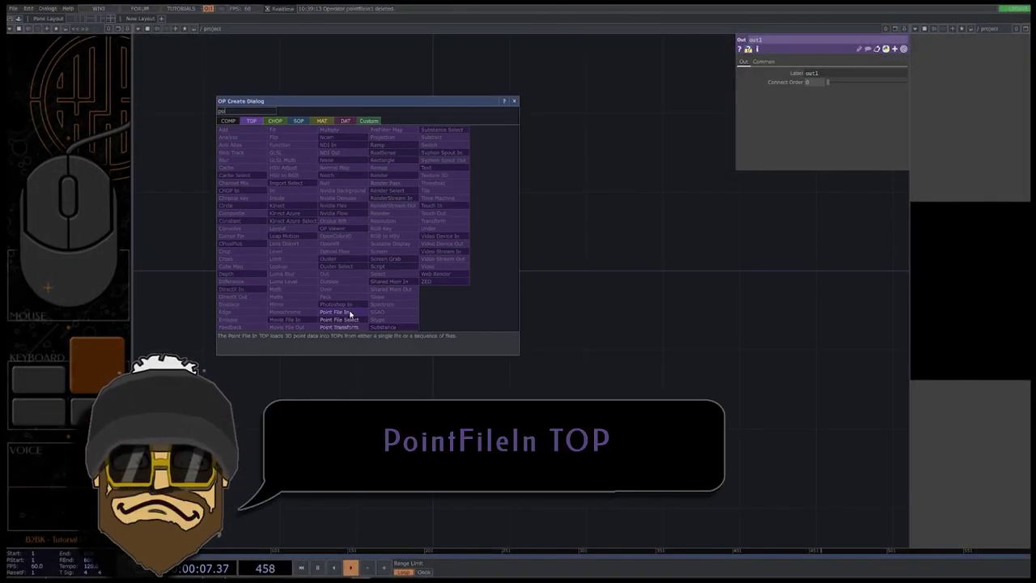
- Load the 3D_DATA photogrammetry file into a Point File In TOP and add a Point File Select below it
left_click_drag(352, 312, 353, 312)
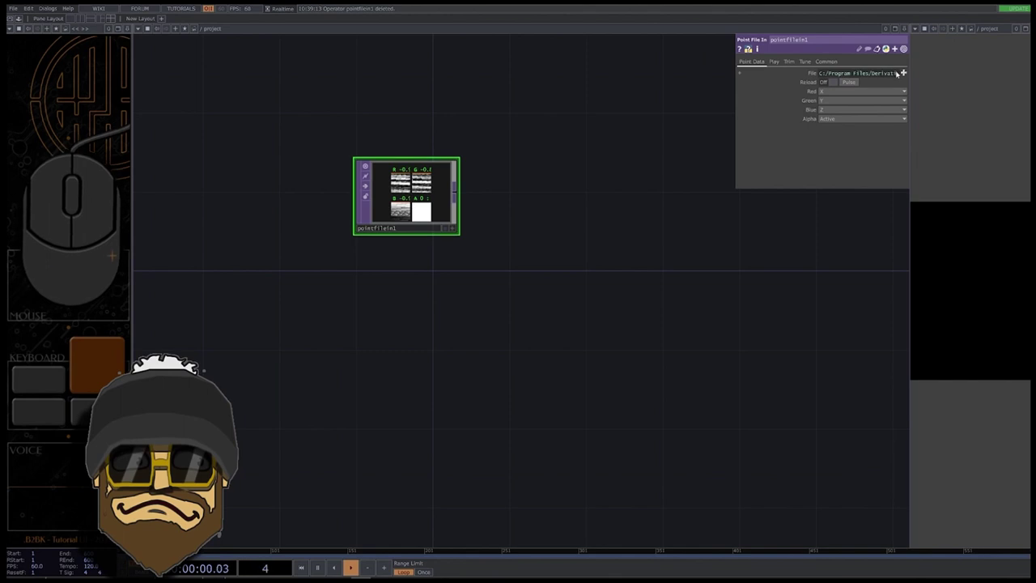
left_click(907, 70)
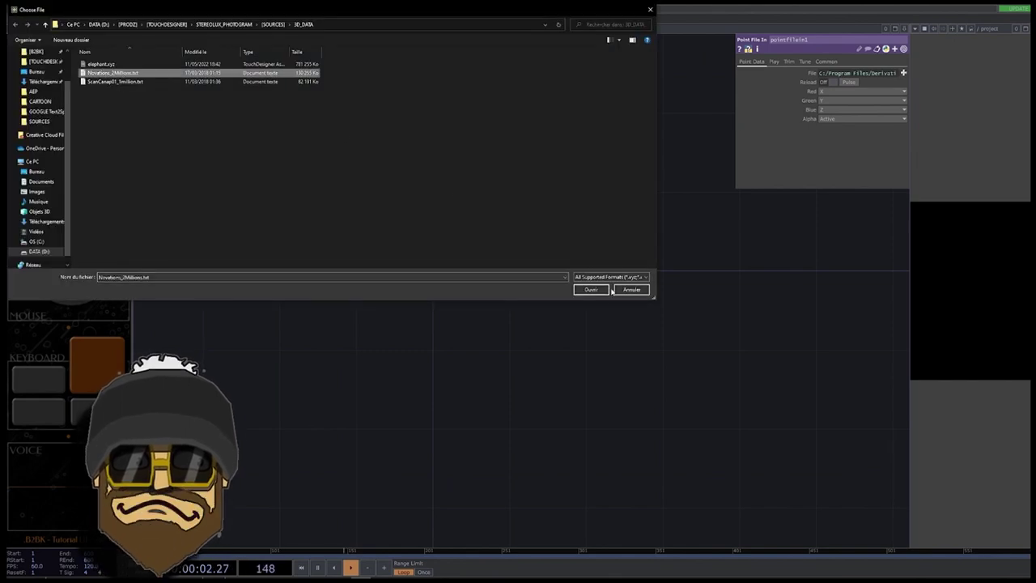
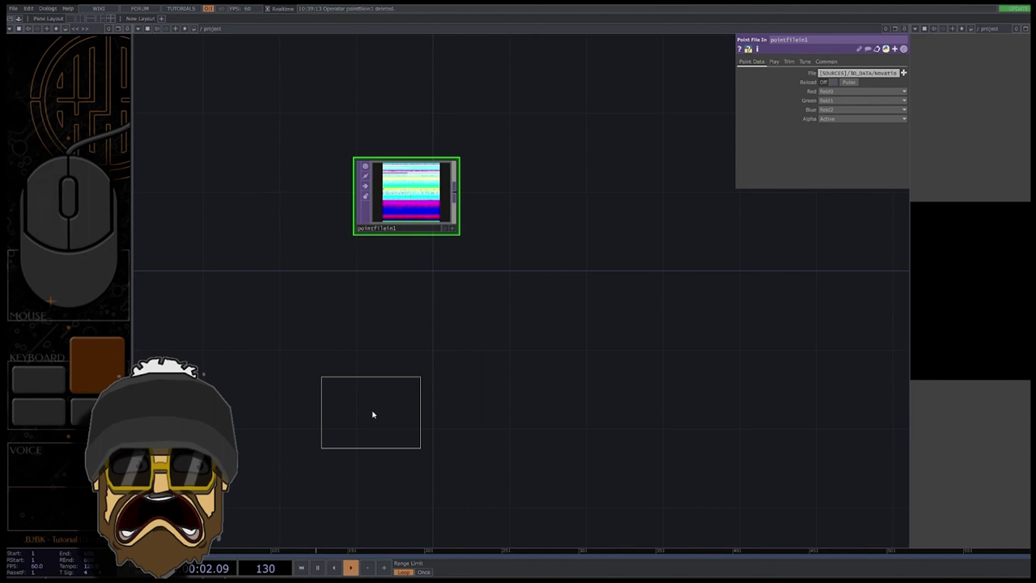
left_click_drag(415, 201, 415, 310)
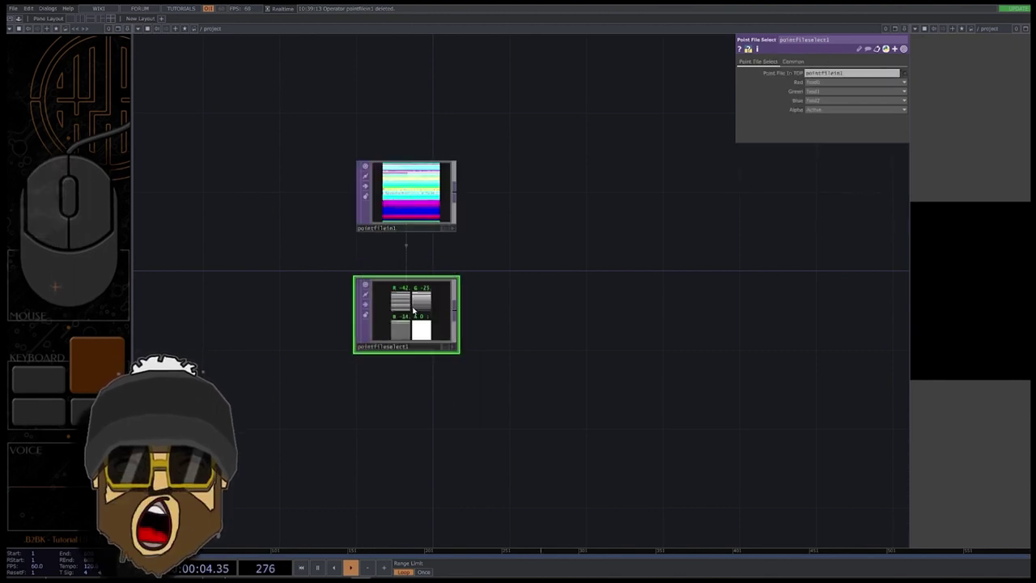
- Map the select node's red, green and blue to field3, field4 and field5
left_click(453, 349)
left_click(437, 325)
left_click(816, 123)
left_click(810, 265)
left_click(825, 153)
left_click(813, 299)
left_click(822, 166)
left_click(813, 344)
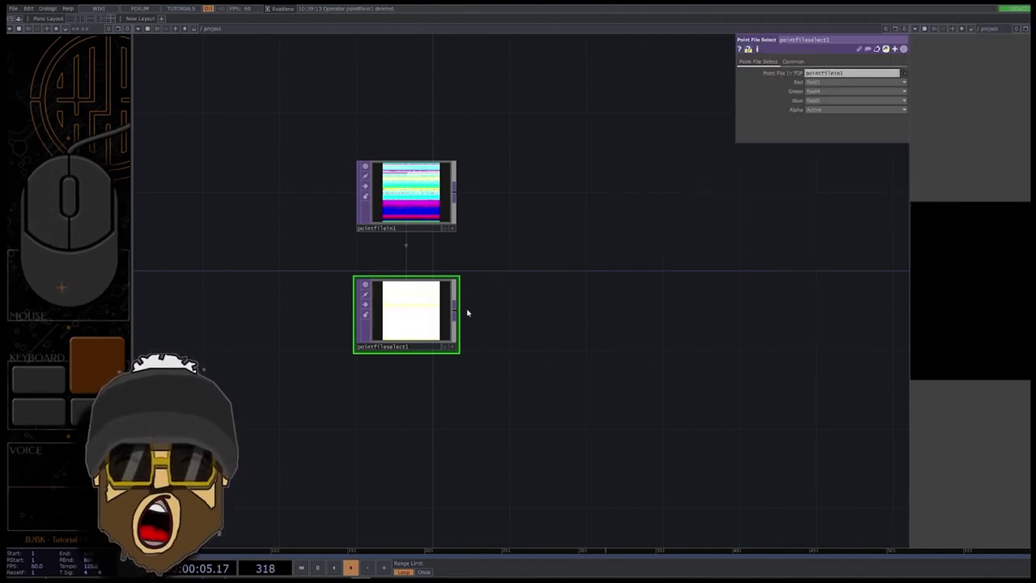
- Append a Math TOP to the colour fields with a small Multiply to scale them down
right_click(458, 312)
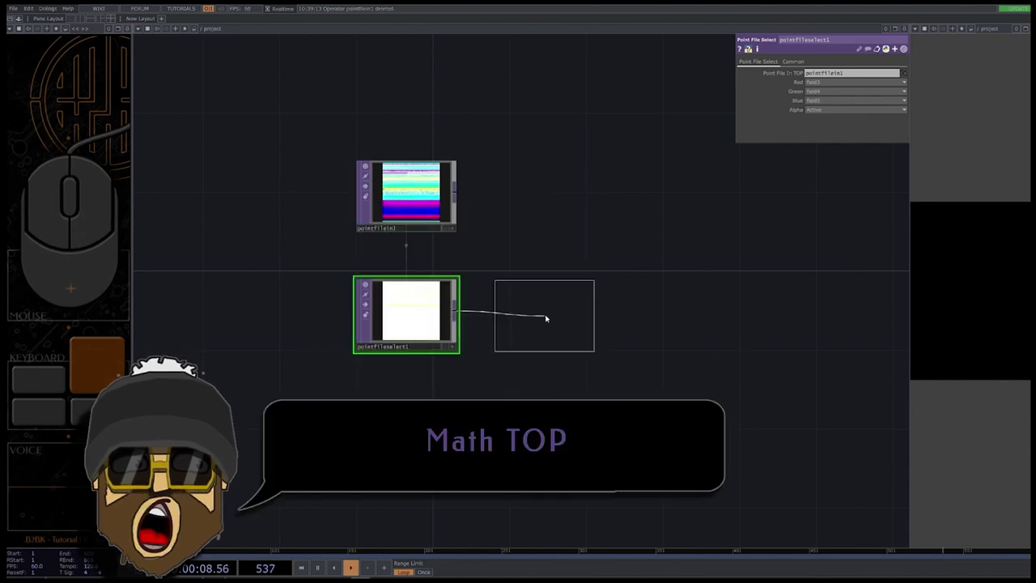
double_click(548, 316)
left_click(697, 82)
left_click_drag(861, 129, 868, 134)
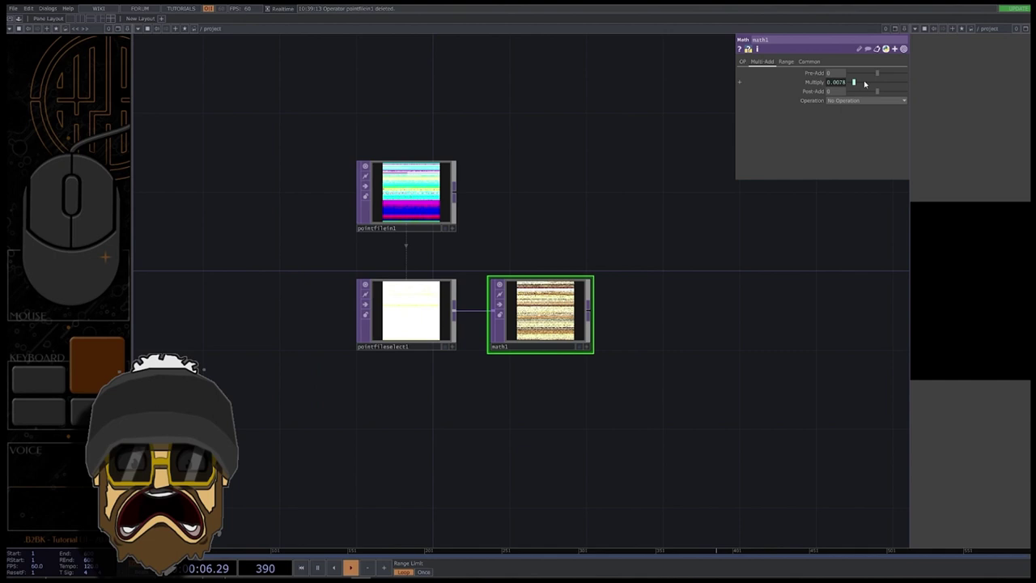
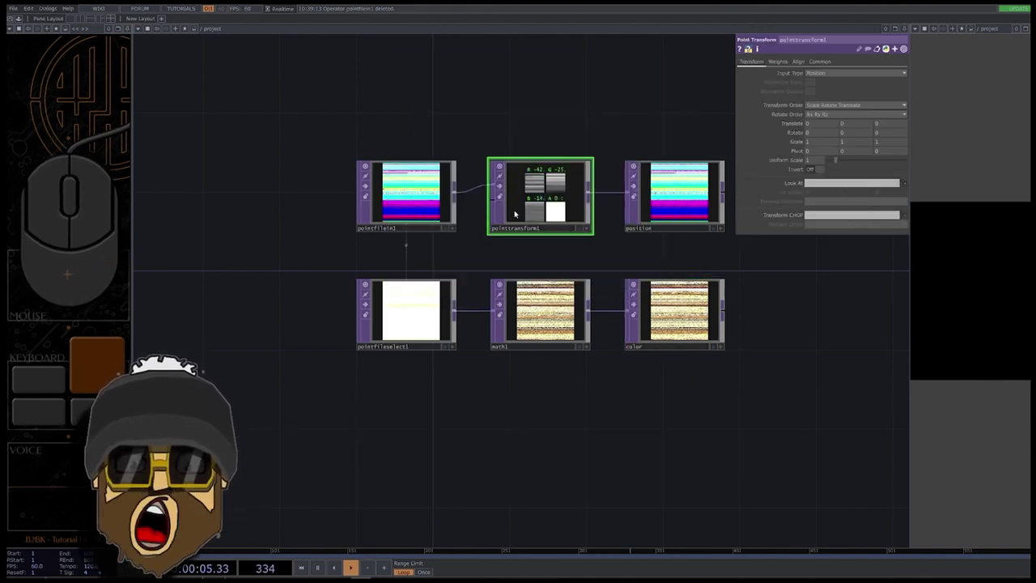
- Add a Point Transform with position and color nulls, create a Geometry COMP and go inside
left_click_drag(654, 310, 371, 338)
left_click(672, 264)
left_click(631, 263)
key("Tab")
left_click(499, 159)
left_click(509, 228)
- Replace the torus with an Add SOP feeding a Convert SOP set to particles
left_click_drag(645, 299, 645, 298)
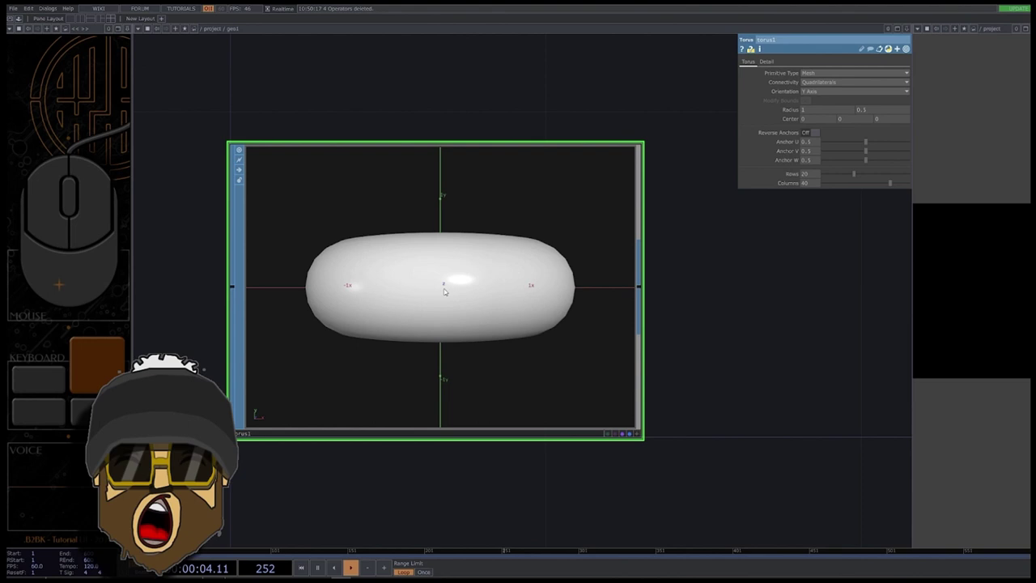
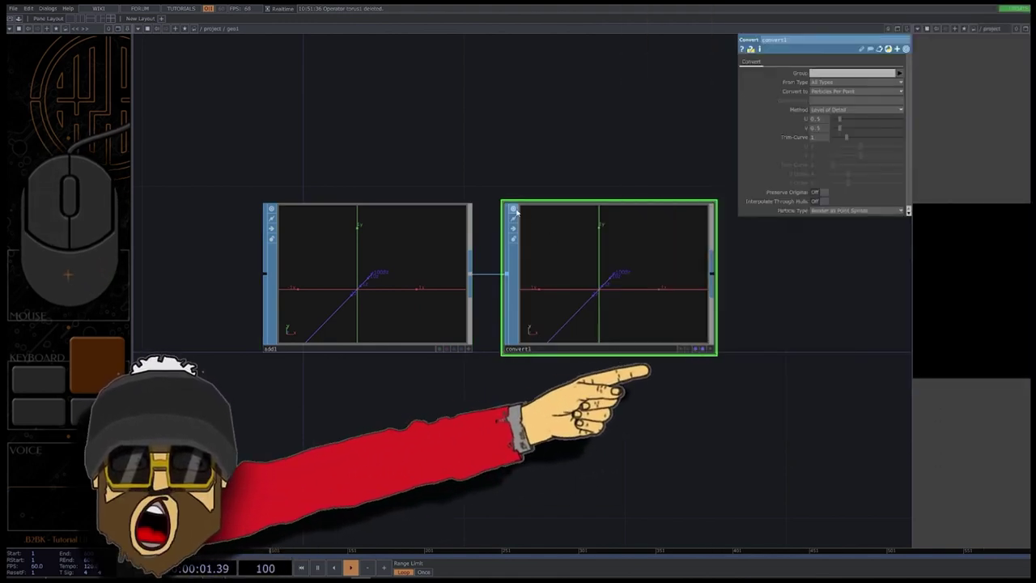
left_click(454, 202)
left_click_drag(718, 66, 715, 69)
- Enable instancing on geo1 using position for Translate OP and color r/g/b for Color OP
left_click(839, 103)
left_click(225, 270)
left_click(225, 270)
left_click(723, 100)
left_click_drag(225, 270, 838, 441)
left_click(833, 451)
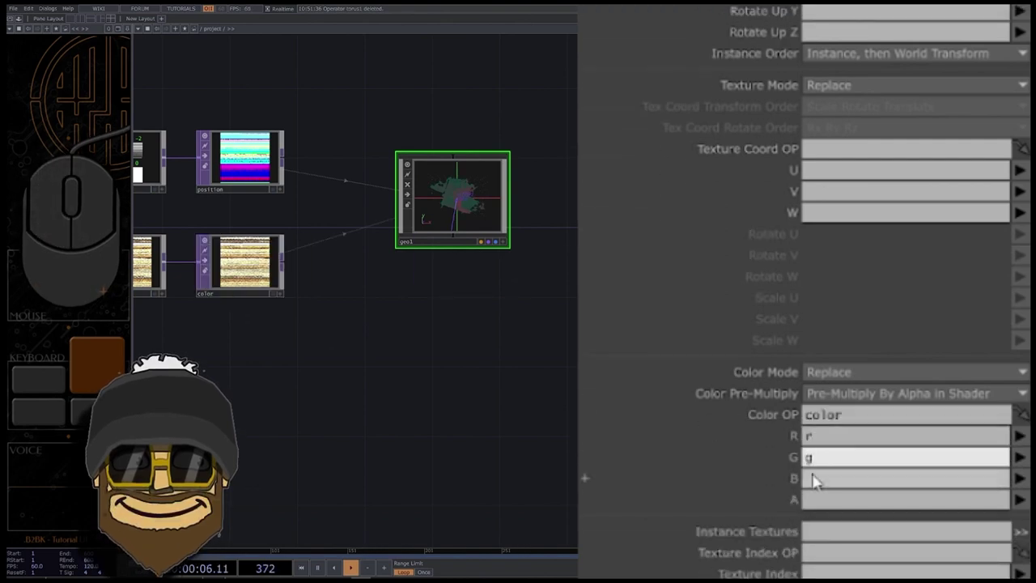
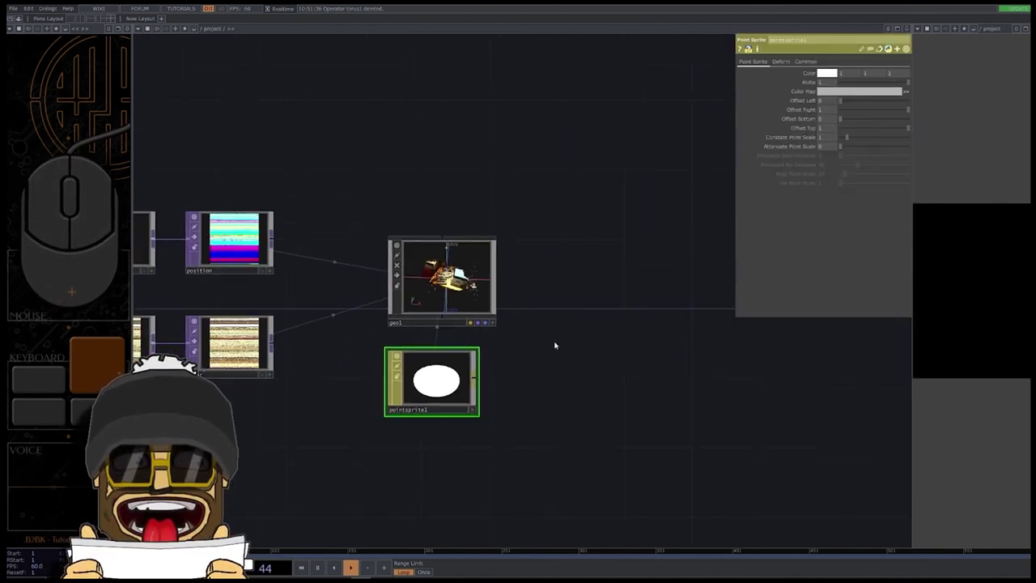
- Give geo1 a Point Sprite MAT and create a Render TOP after the geometry
left_click(576, 292)
key("Tab")
left_click(458, 184)
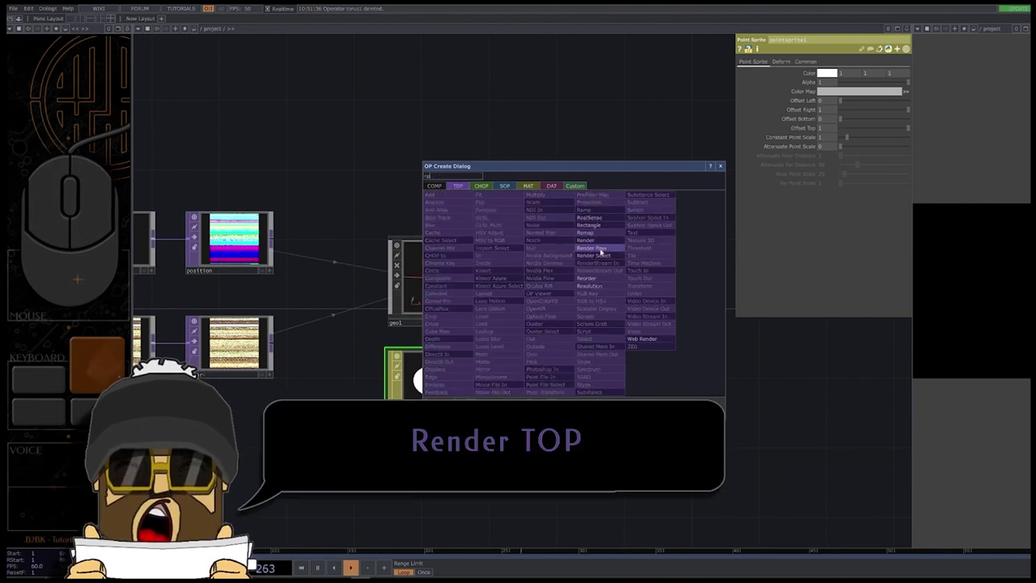
left_click(576, 306)
left_click(503, 299)
left_click(533, 290)
- Add a cameraViewport linked to the render, with Panel COMP '..' and the Render TOP path
left_click(853, 64)
left_click(806, 77)
left_click(839, 78)
left_click(634, 260)
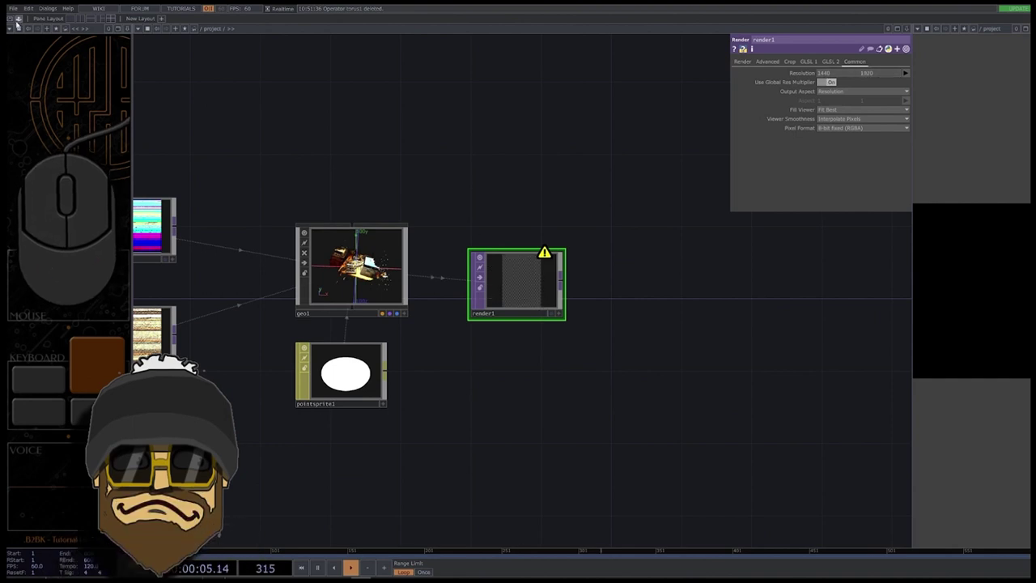
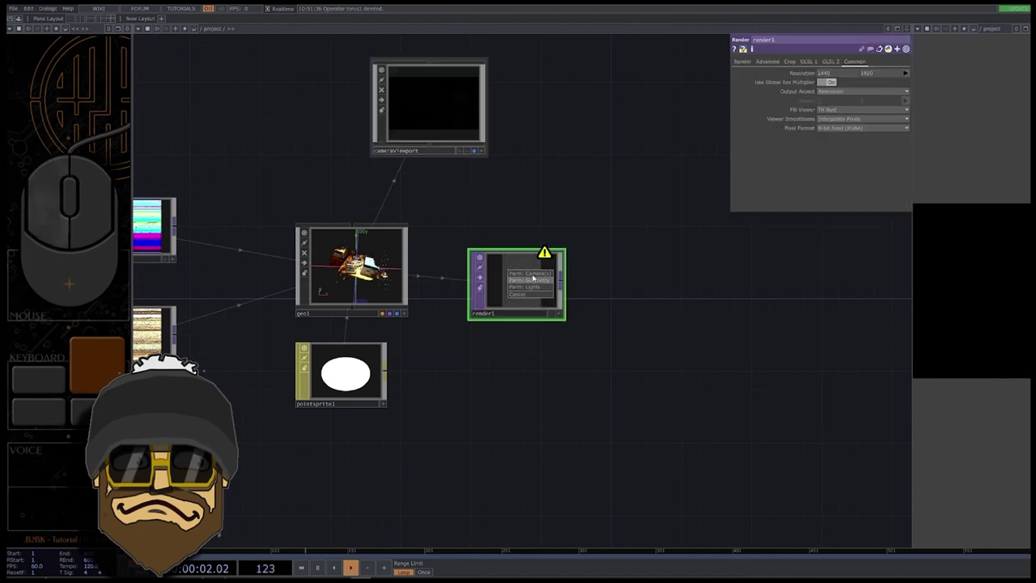
left_click(442, 111)
left_click(765, 135)
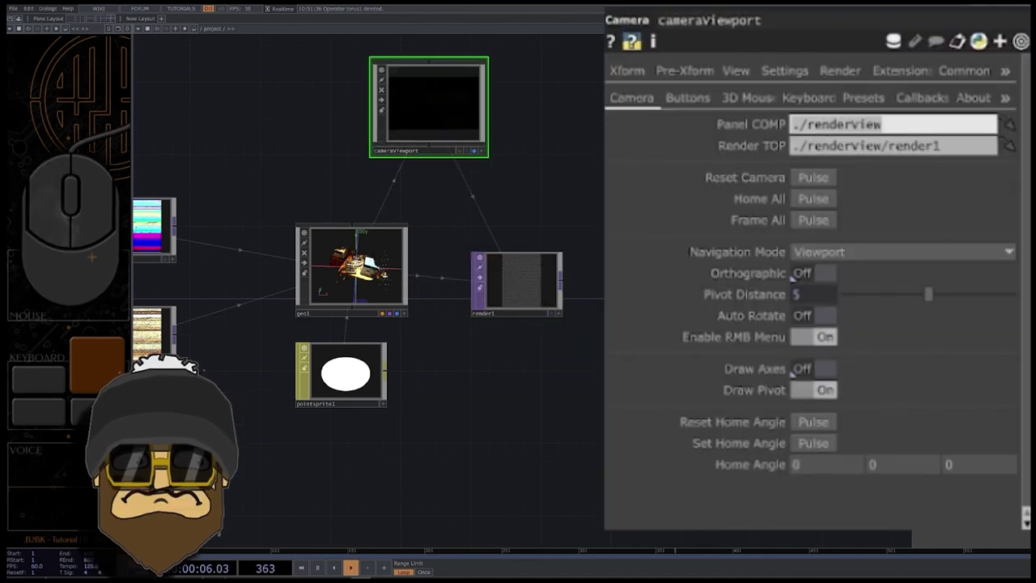
left_click(958, 153)
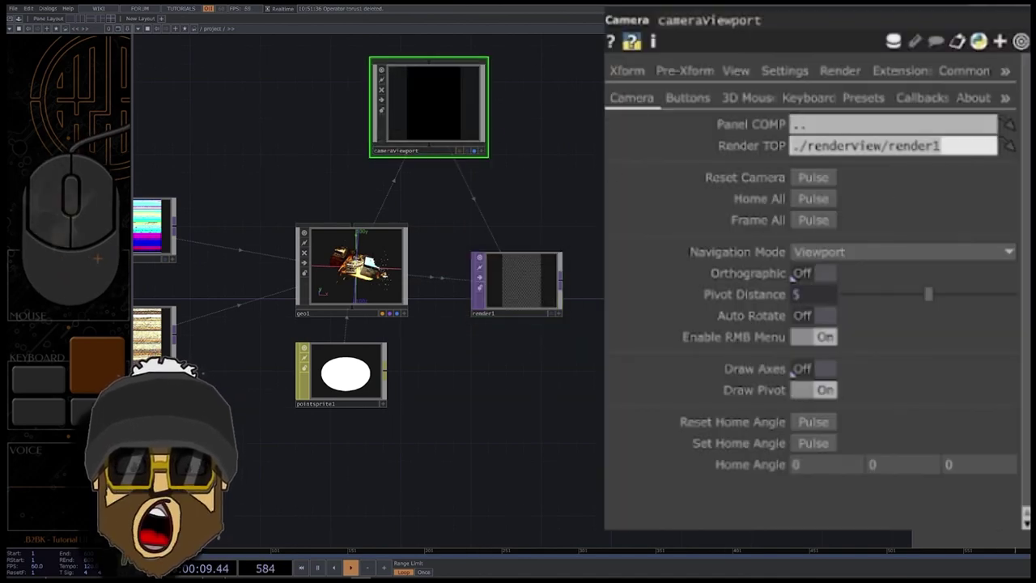
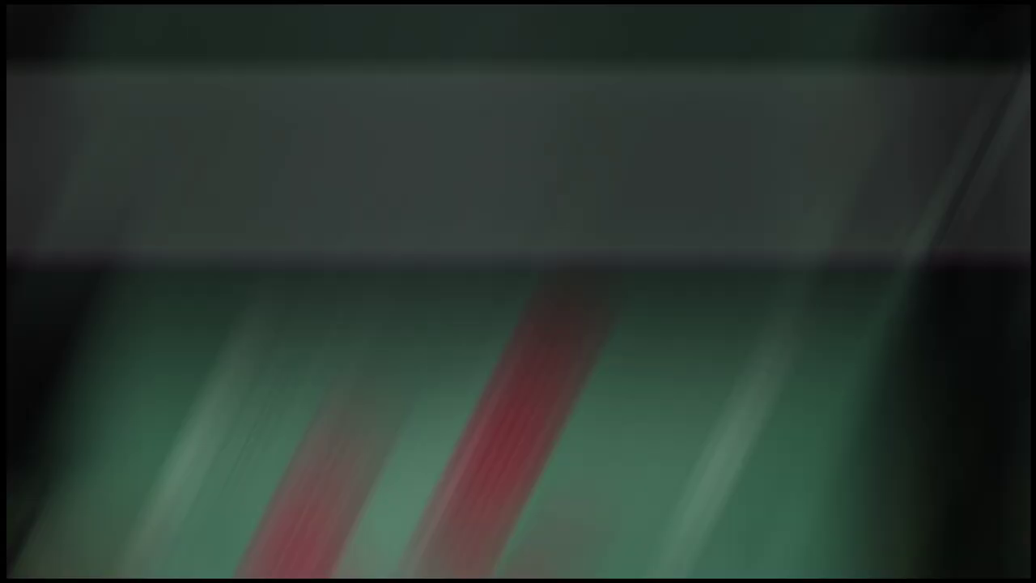
- Add a Null after render1 and show its viewer beside the network
left_click_drag(274, 263, 295, 323)
left_click_drag(241, 257, 222, 263)
left_click_drag(278, 306, 292, 296)
left_click(292, 296)
left_click(277, 303)
left_click_drag(271, 258, 281, 249)
left_click(281, 249)
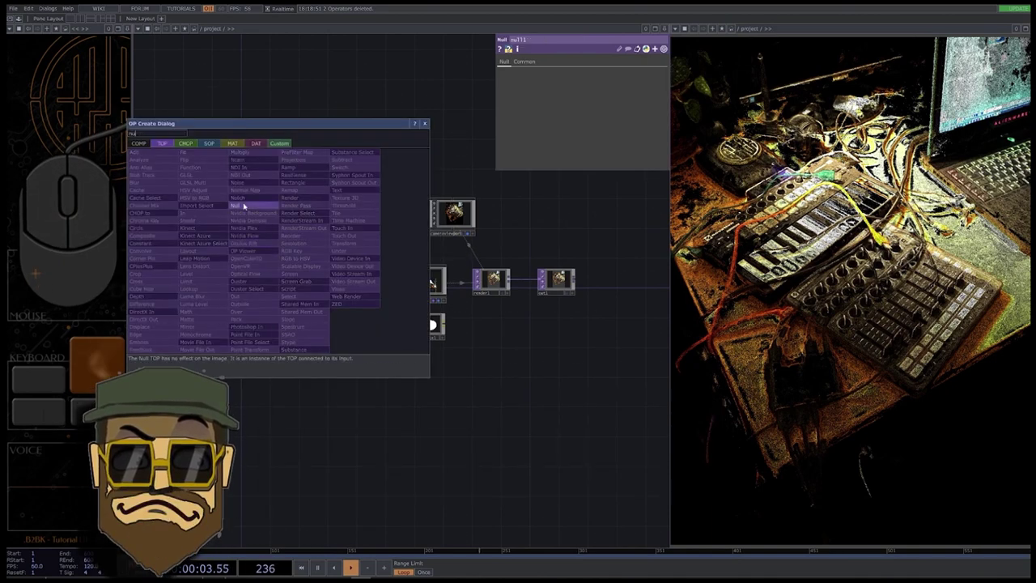
right_click(262, 244)
right_click(222, 263)
left_click(223, 263)
left_click(209, 310)
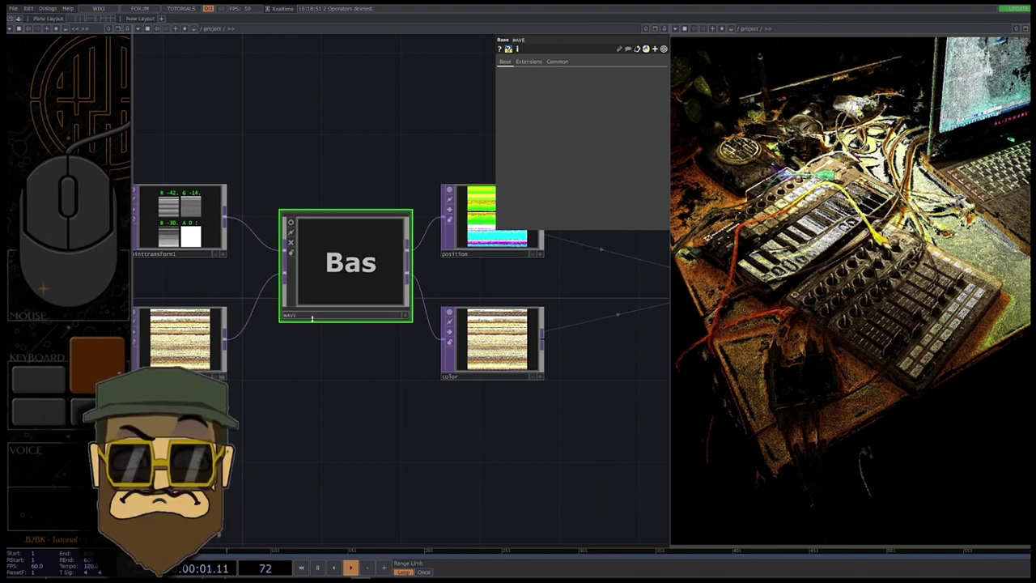
- Insert a Base COMP named WAVE with in/out TOPs into the point data and go inside it
left_click(437, 226)
right_click(268, 221)
key("Delete")
right_click(434, 226)
left_click(434, 226)
left_click_drag(434, 226, 475, 272)
left_click_drag(467, 223, 542, 223)
left_click(395, 295)
key("Tab")
- Add a Threshold TOP on the position input comparing the Green channel
left_click_drag(462, 251, 448, 263)
left_click_drag(325, 244, 385, 340)
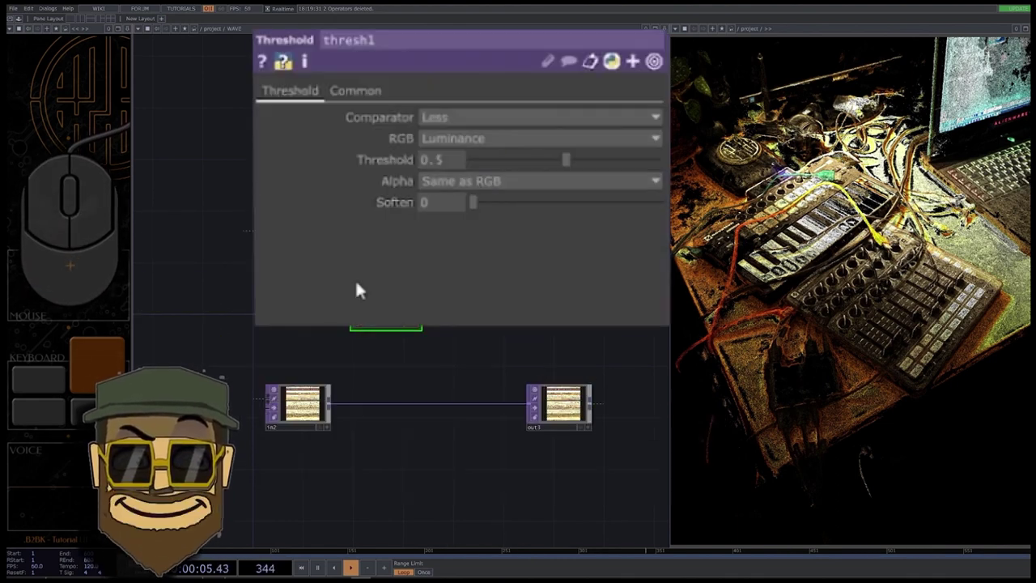
left_click(458, 142)
left_click(463, 200)
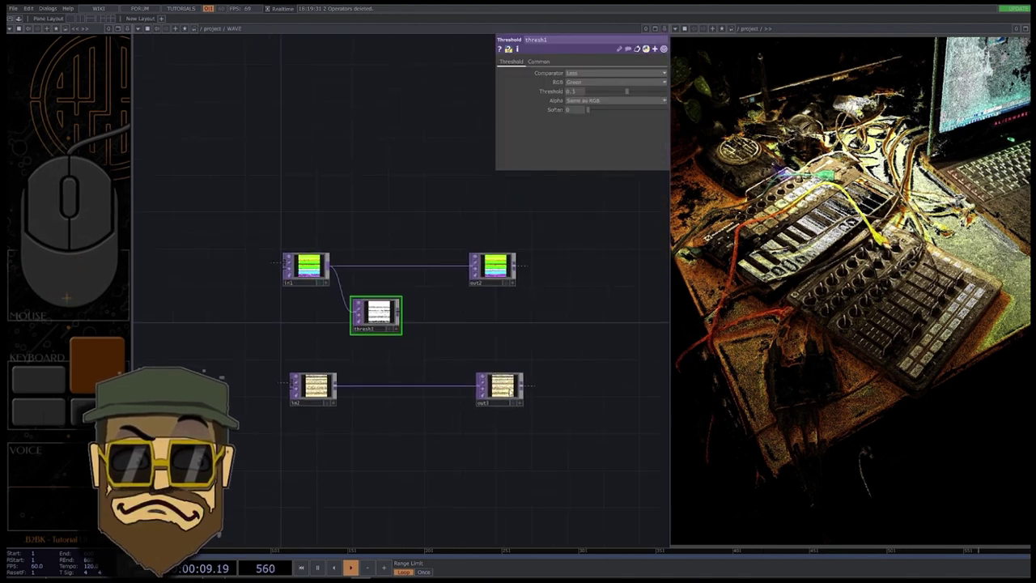
left_click(388, 317)
left_click(444, 337)
- Feed the threshold into a Level TOP and start adding an Over/Add TOP
key("l")
key("e")
left_click(389, 317)
left_click_drag(403, 313, 431, 346)
left_click(460, 345)
left_click(460, 344)
left_click(460, 344)
key("Tab")
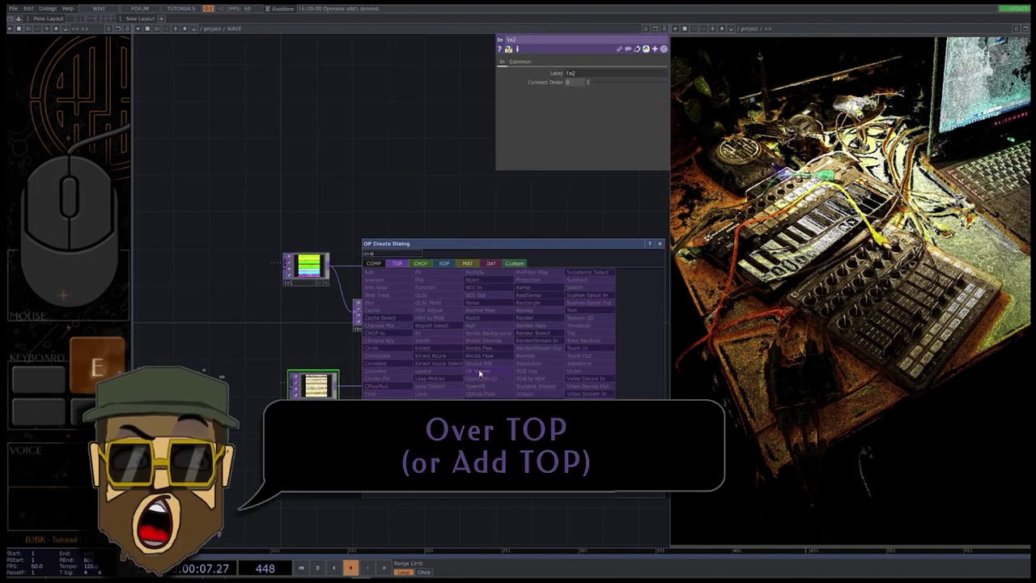
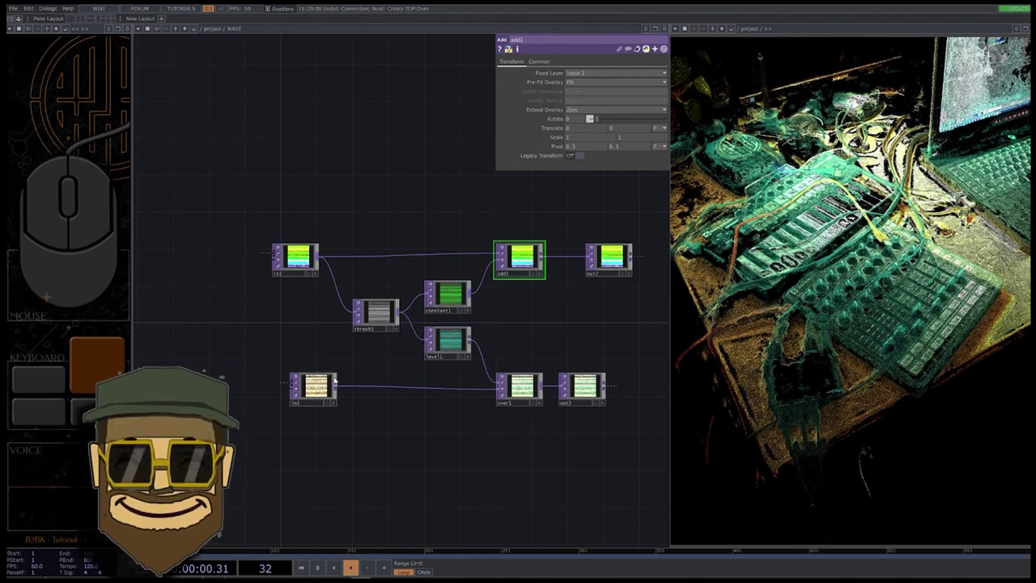
- Create a Beat CHOP ramp followed by a Math CHOP
left_click(195, 350)
left_click(103, 247)
left_click(65, 431)
left_click(179, 325)
right_click(205, 324)
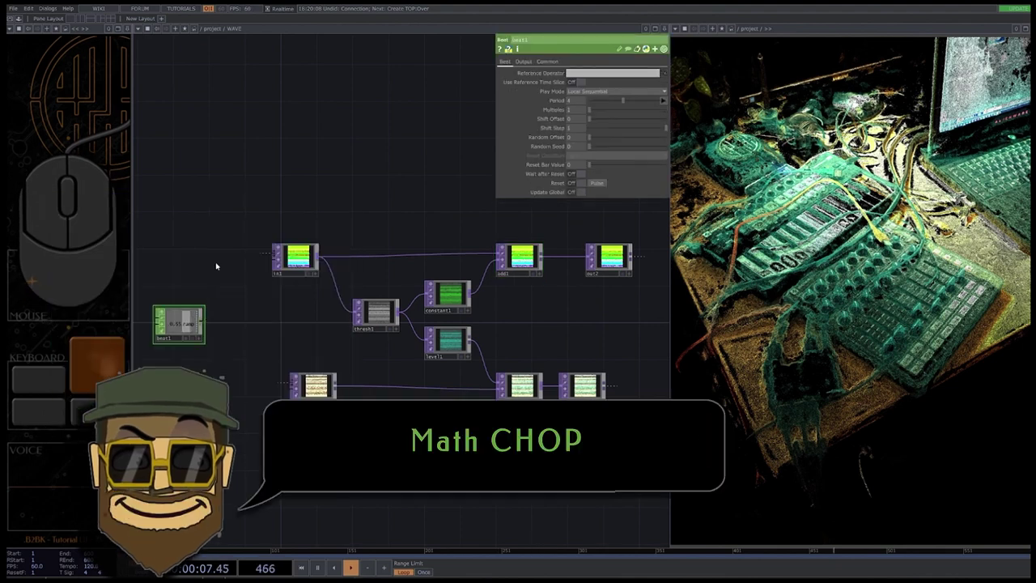
left_click(281, 322)
left_click(547, 67)
- Remap the ramp from 0–1 to -20–20 and export it to thresh1's Threshold value
left_click(437, 150)
left_click(638, 60)
left_click(345, 315)
left_click_drag(304, 343, 296, 331)
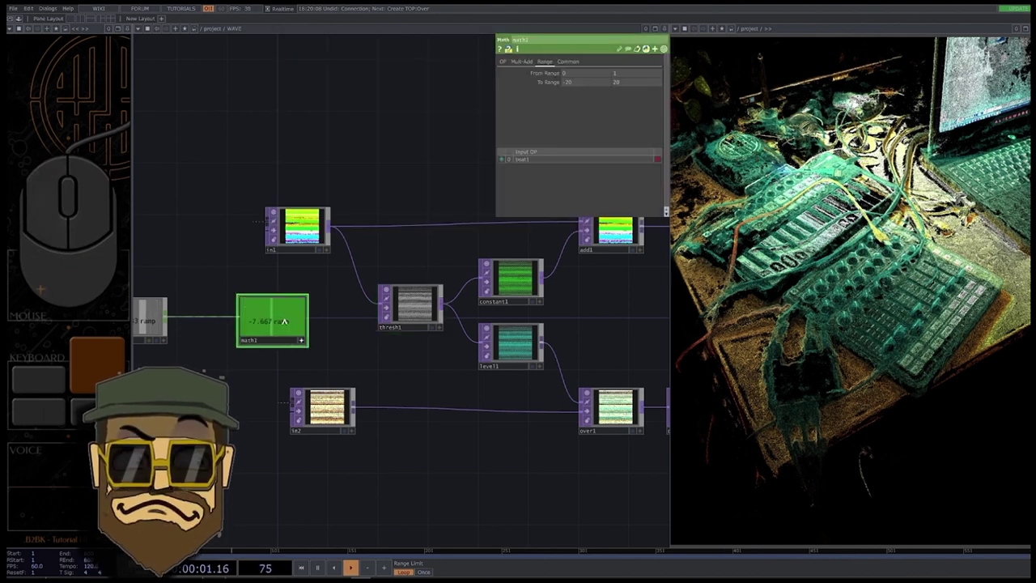
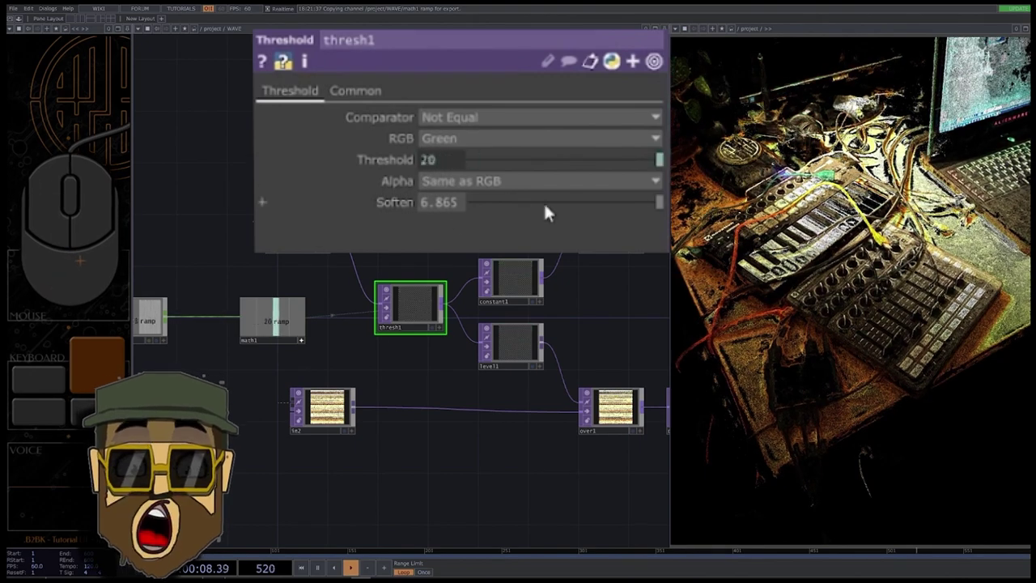
left_click_drag(465, 207, 357, 218)
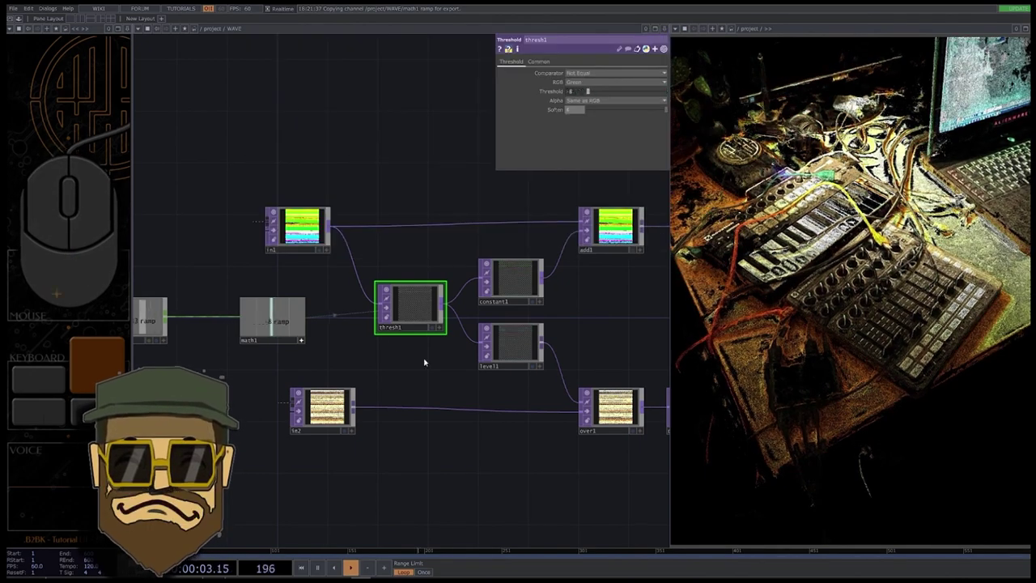
- Copy the WAVE component and rename the copy MOUSE in the project network
right_click(290, 302)
left_click(446, 326)
left_click(365, 298)
left_click(269, 352)
key("ctrl+c")
key("ctrl+v")
left_click(284, 428)
left_click(351, 299)
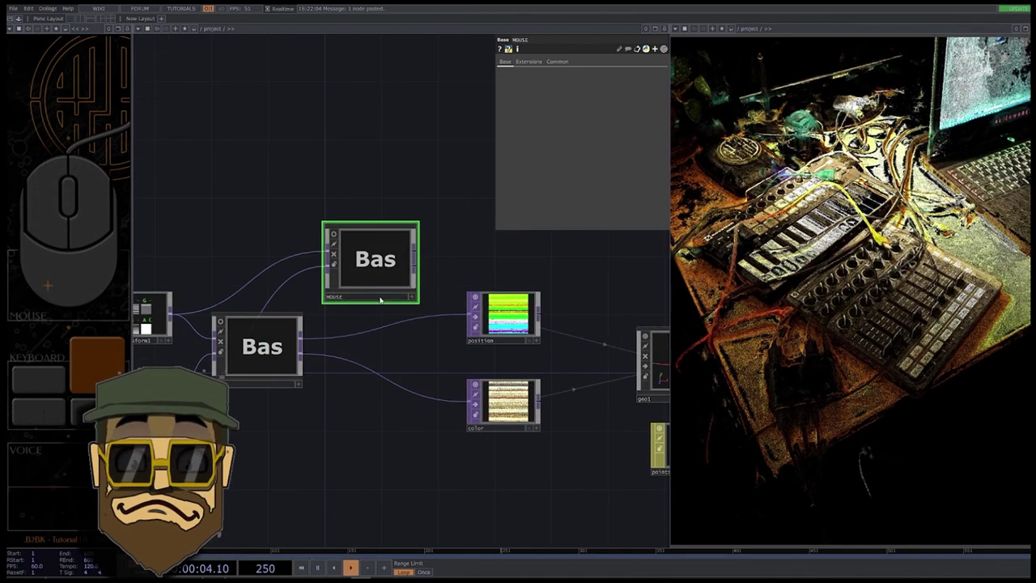
- Wire MOUSE into the point data chain and enter the component
left_click_drag(303, 339, 302, 288)
left_click_drag(306, 355, 349, 267)
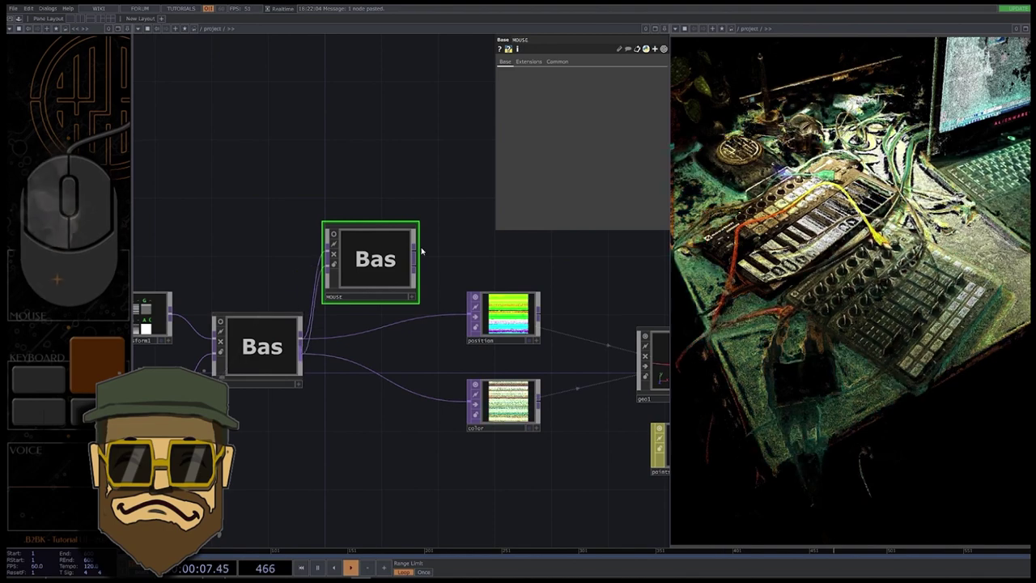
left_click_drag(421, 255, 431, 299)
left_click(421, 276)
left_click_drag(379, 293, 389, 352)
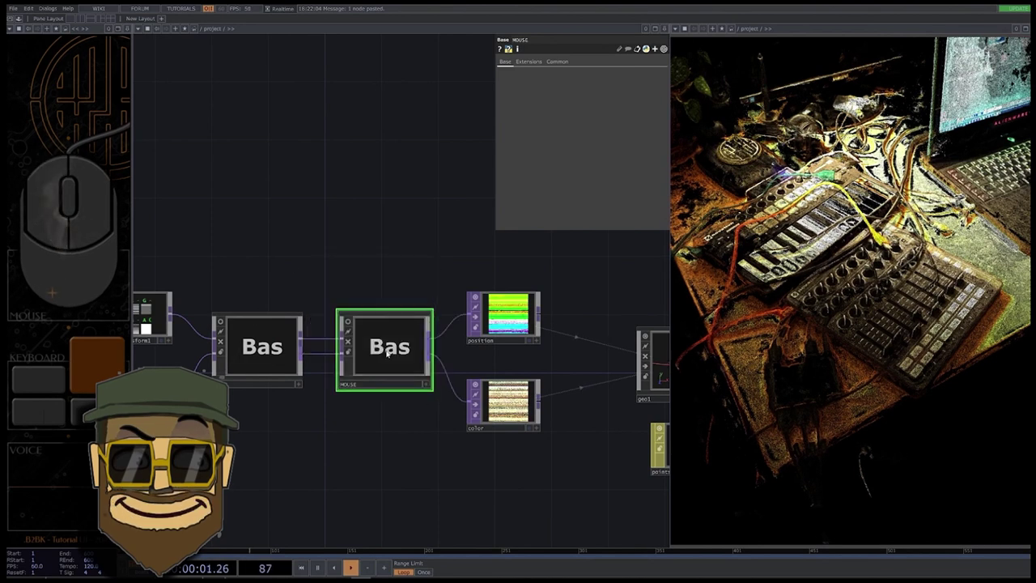
key("Return")
- Add Constant, Level, Math and Threshold TOPs for the red mask and delete the leftover ramp nodes
key("v")
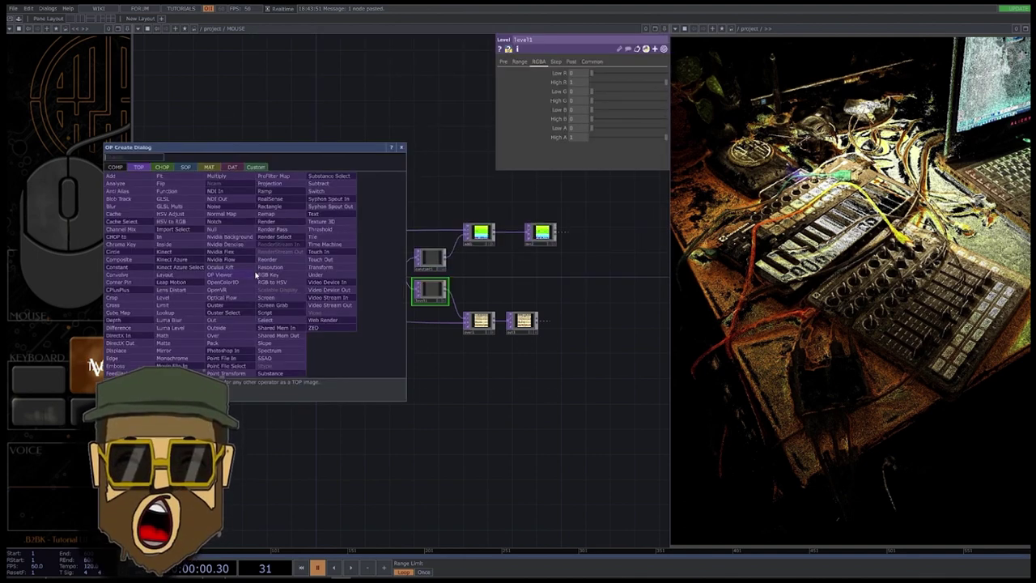
key("Tab")
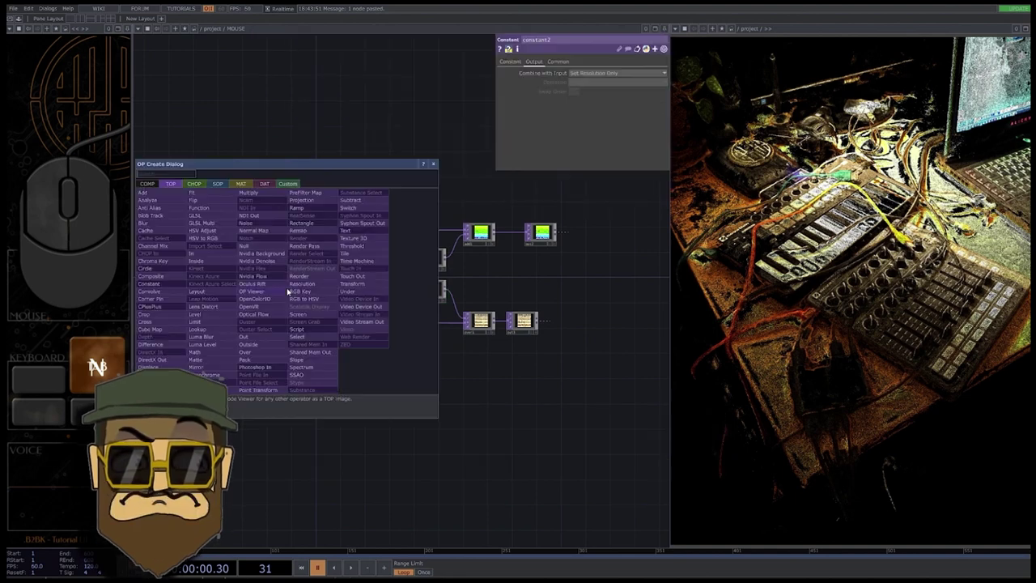
key("s")
key("b")
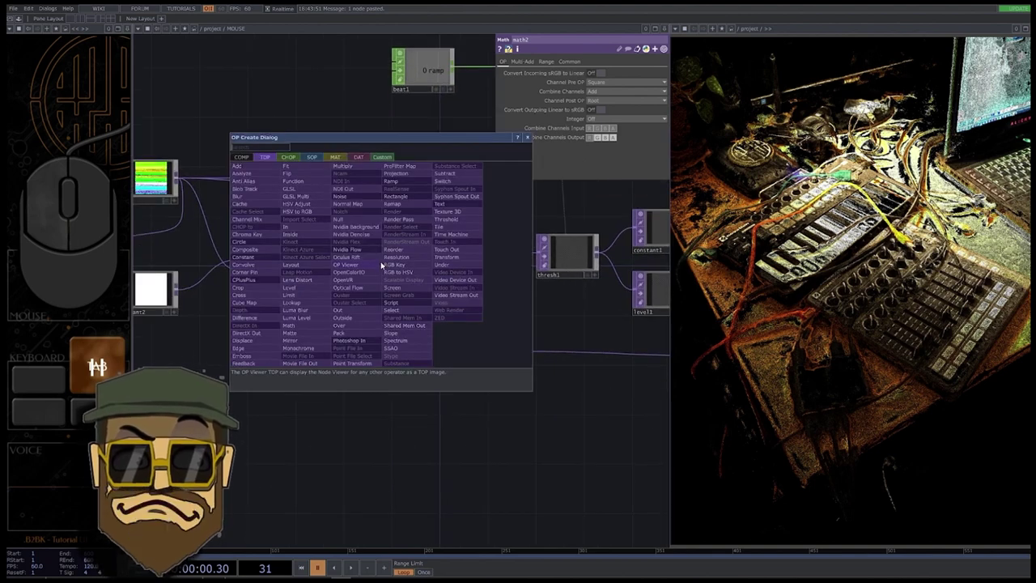
key("Tab")
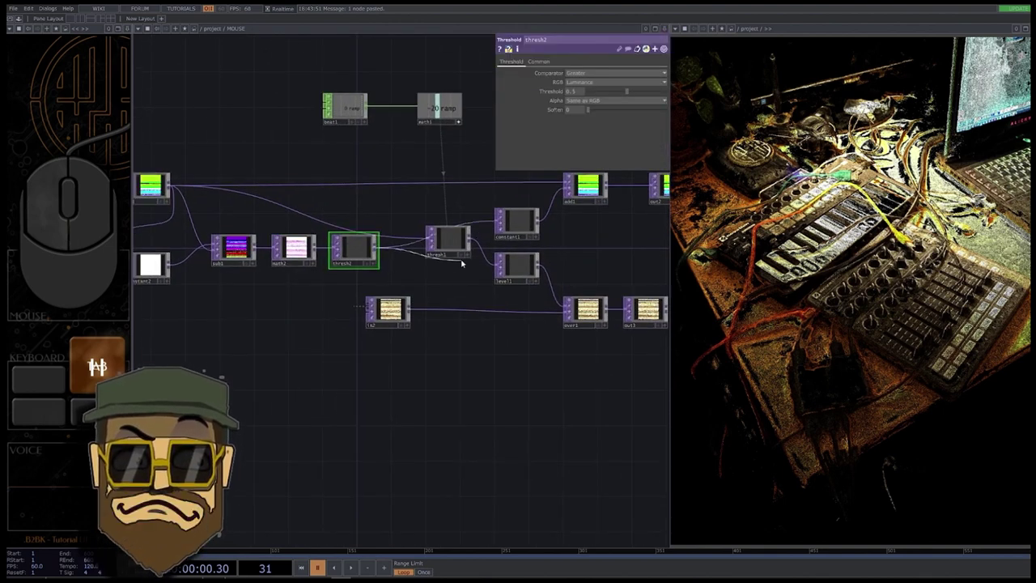
key("Delete")
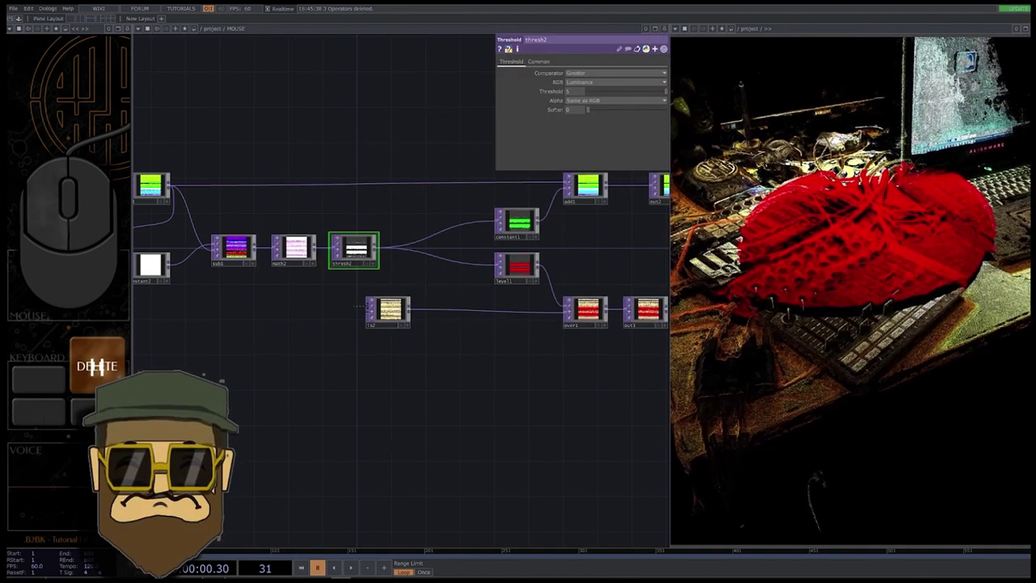
- Add a Noise TOP after the threshold to roughen the red mask patch
key("Tab")
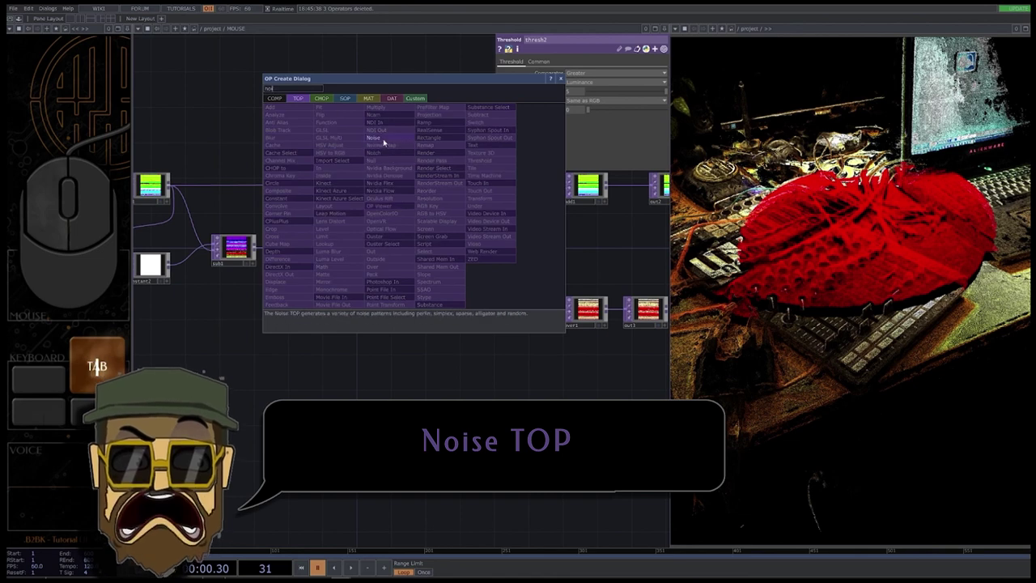
key("Tab")
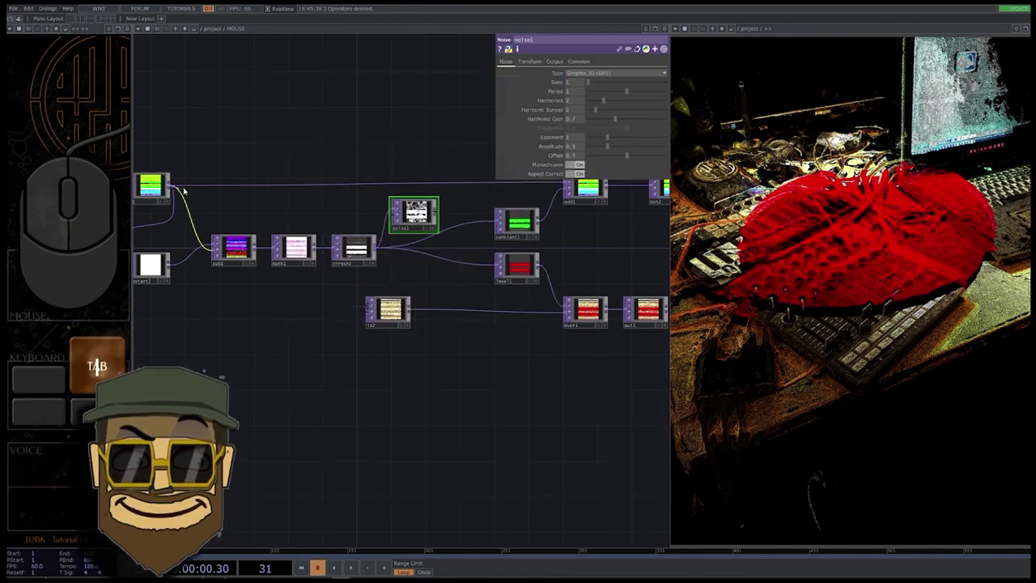
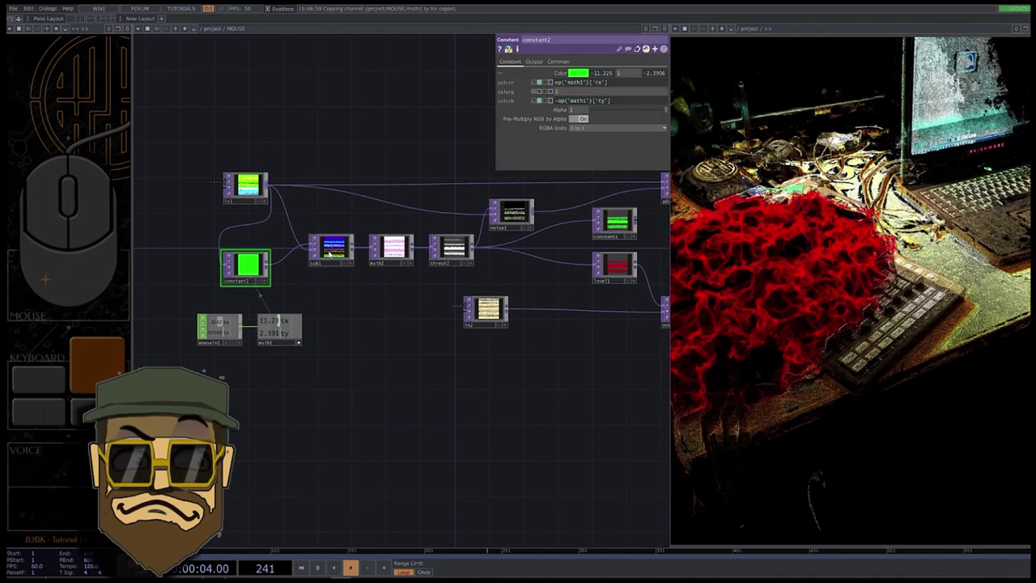
left_click(862, 161)
- Animate the noise with absTime in Translate Z and tie constant2's colour to math1 tx/ty
left_click(581, 62)
left_click(507, 64)
left_click(338, 95)
left_click(570, 169)
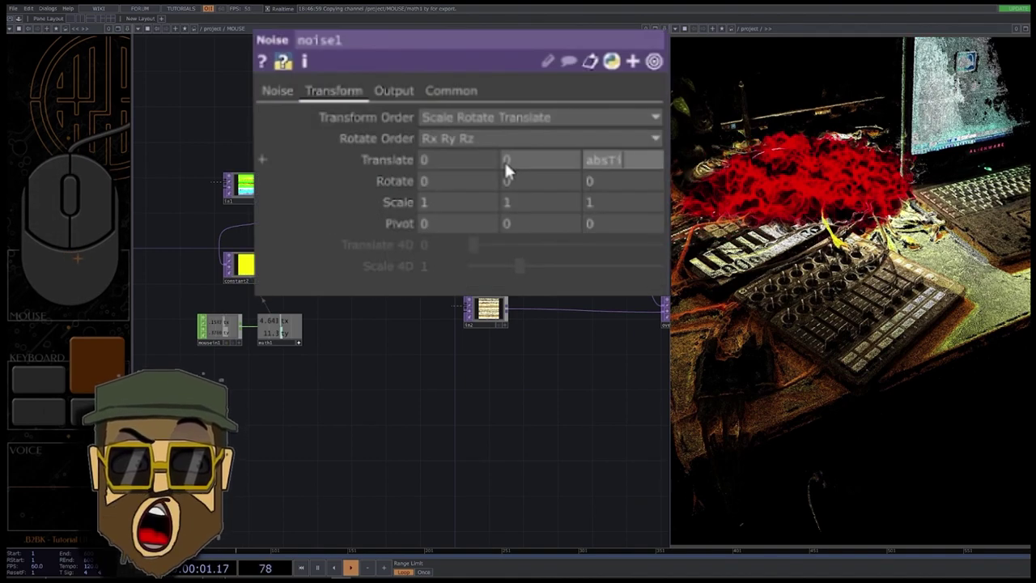
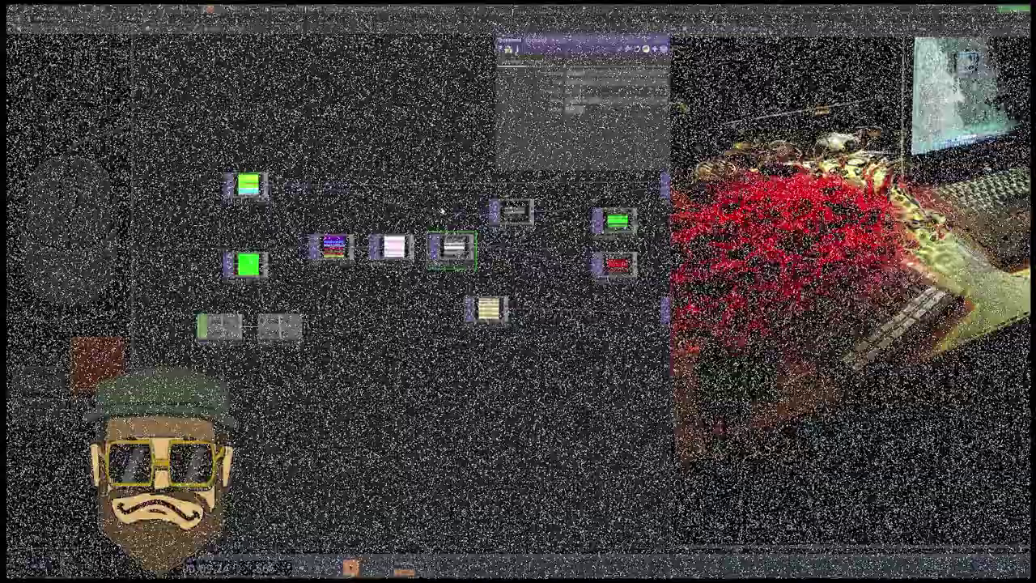
- Un-bypass limit1 and drag its Minimum Value to about -25 so the cloud clamps flat
left_click_drag(596, 241, 346, 244)
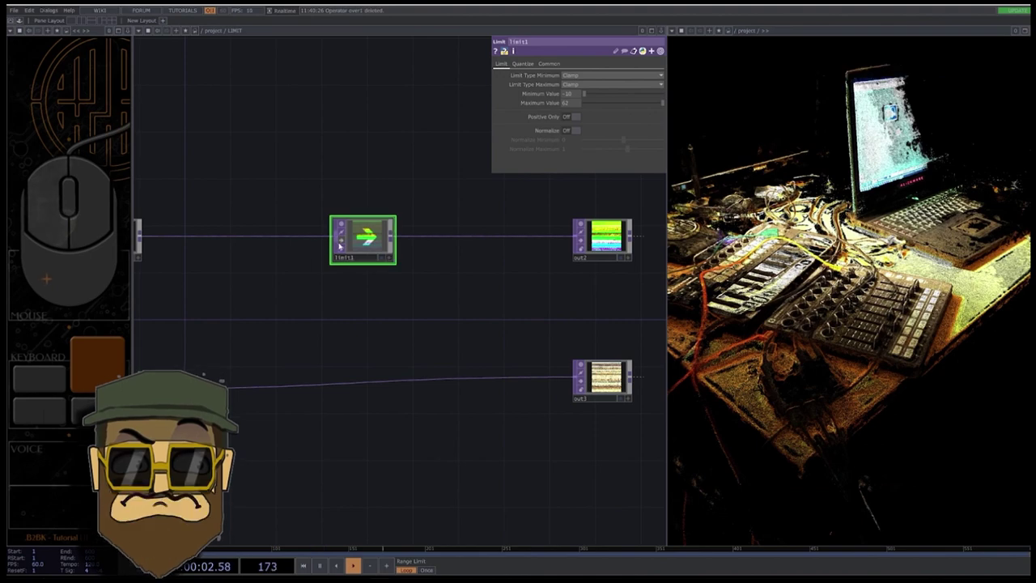
left_click(342, 243)
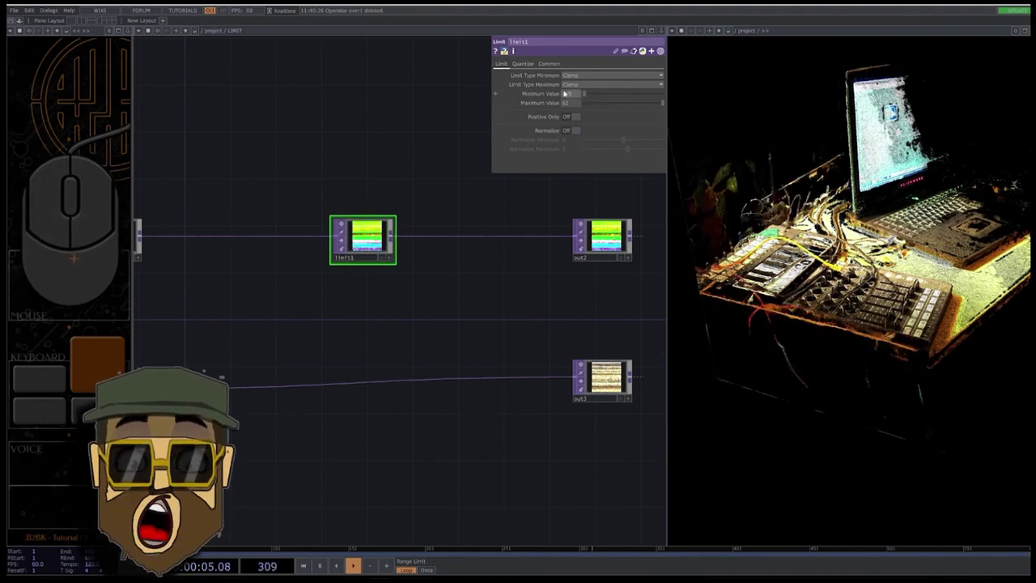
left_click_drag(570, 97, 571, 94)
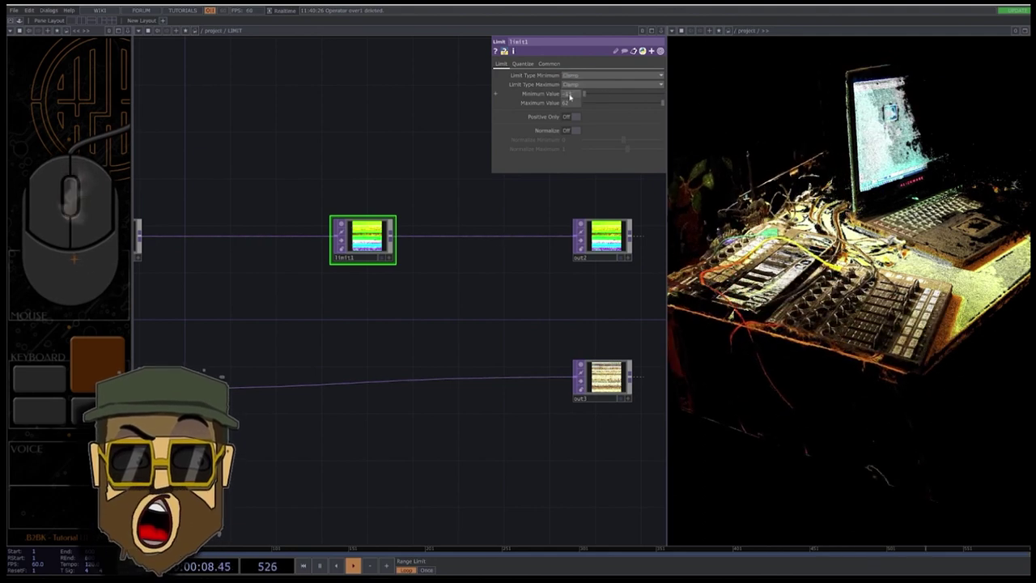
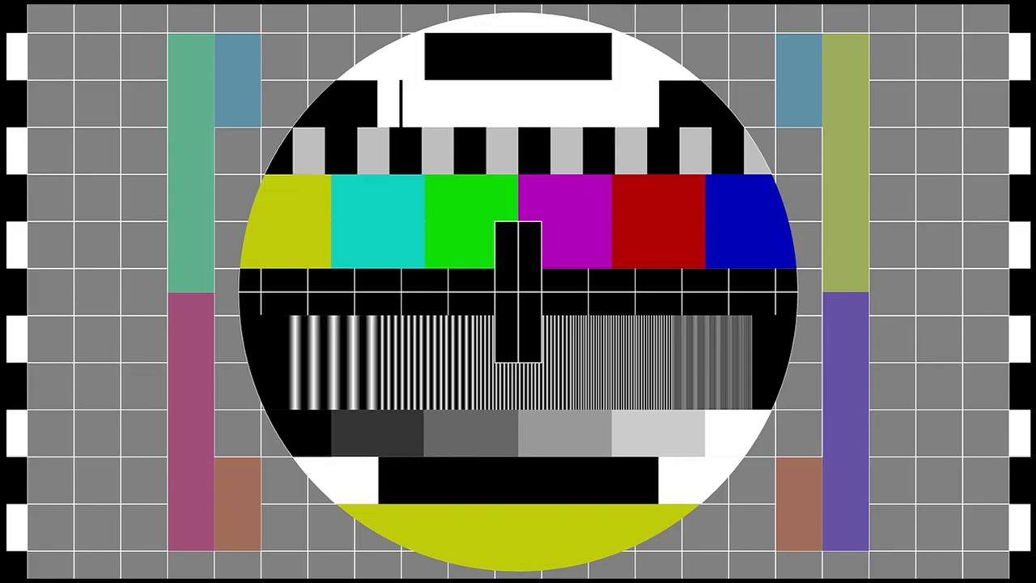
left_click(442, 231)
middle_click(441, 230)
left_click(441, 231)
left_click(339, 258)
left_click_drag(587, 147, 651, 153)
left_click_drag(876, 234, 804, 307)
left_click_drag(904, 294, 696, 323)
left_click_drag(813, 296, 906, 285)
left_click_drag(842, 299, 997, 267)
left_click_drag(911, 294, 937, 288)
left_click_drag(647, 147, 573, 182)
left_click(587, 150)
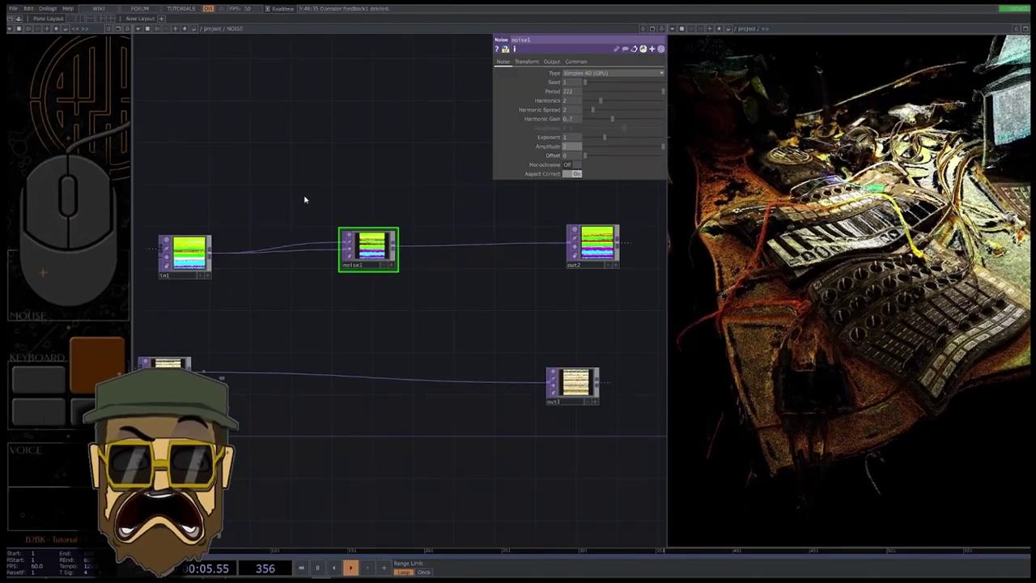
- Add a Feedback TOP above noise1 and wire it into the noise input
left_click(311, 187)
key("Tab")
key("f")
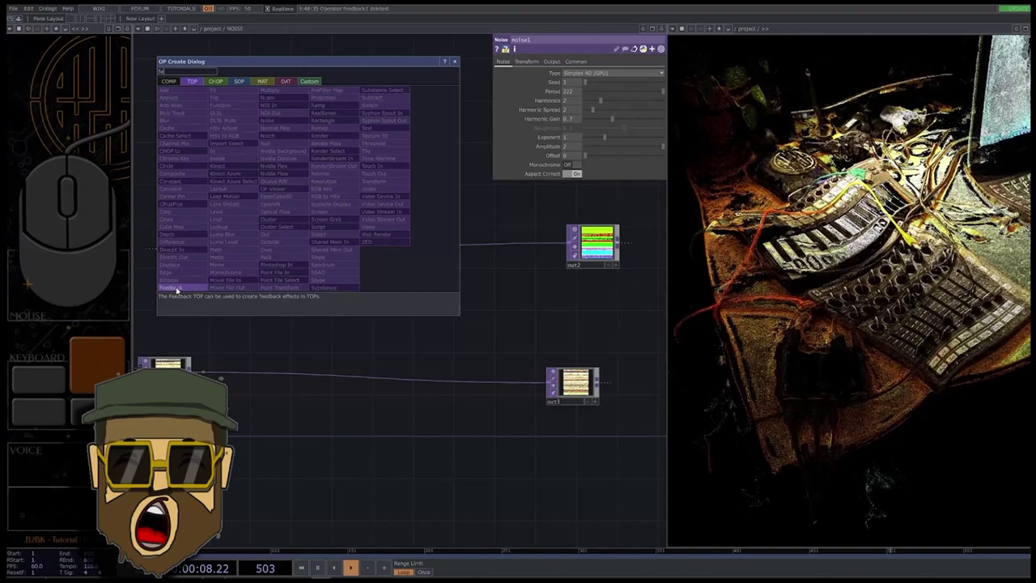
left_click_drag(179, 290, 235, 279)
left_click_drag(281, 192, 276, 197)
left_click_drag(227, 245, 272, 187)
left_click(272, 187)
left_click(272, 187)
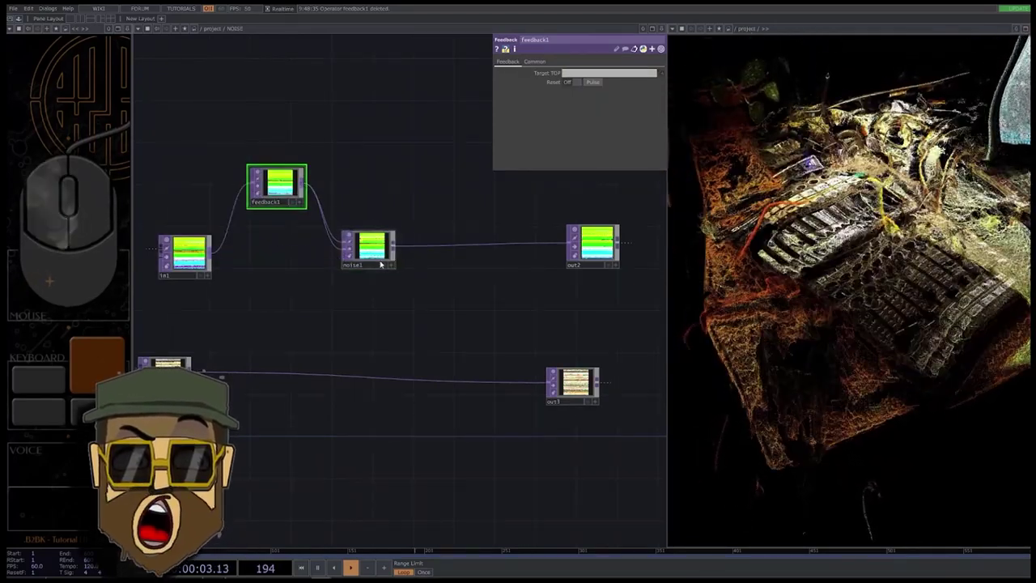
left_click_drag(272, 187, 272, 173)
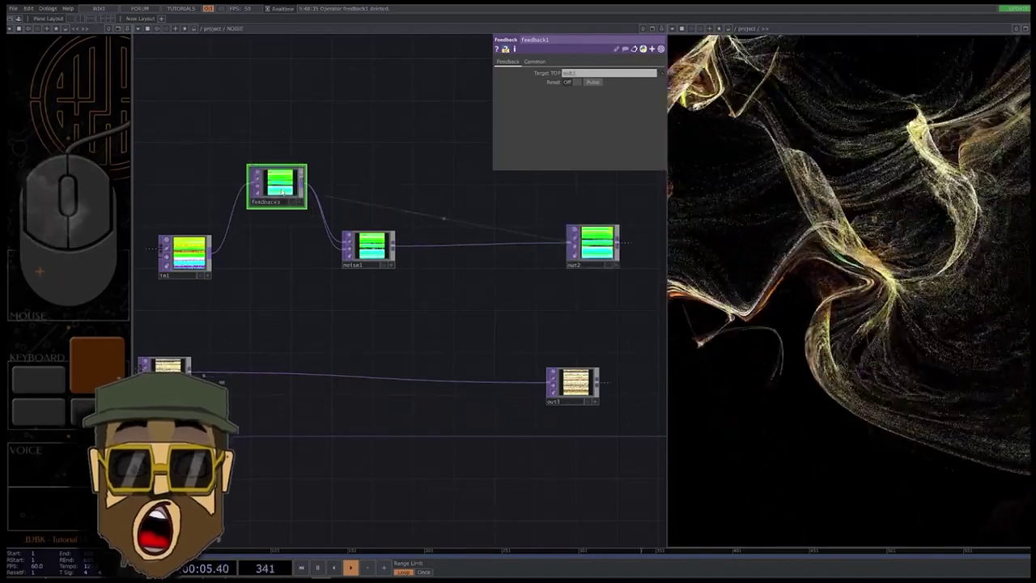
- Set the feedback's Target TOP to out2 so the cloud smears into flowing ribbons
left_click_drag(880, 228, 896, 279)
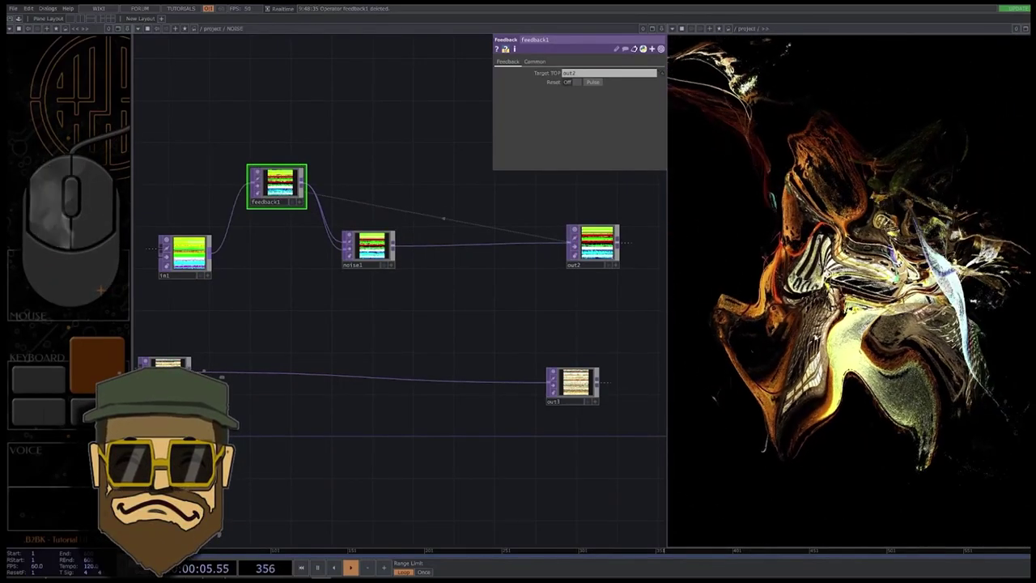
left_click_drag(871, 364, 879, 237)
left_click(837, 314)
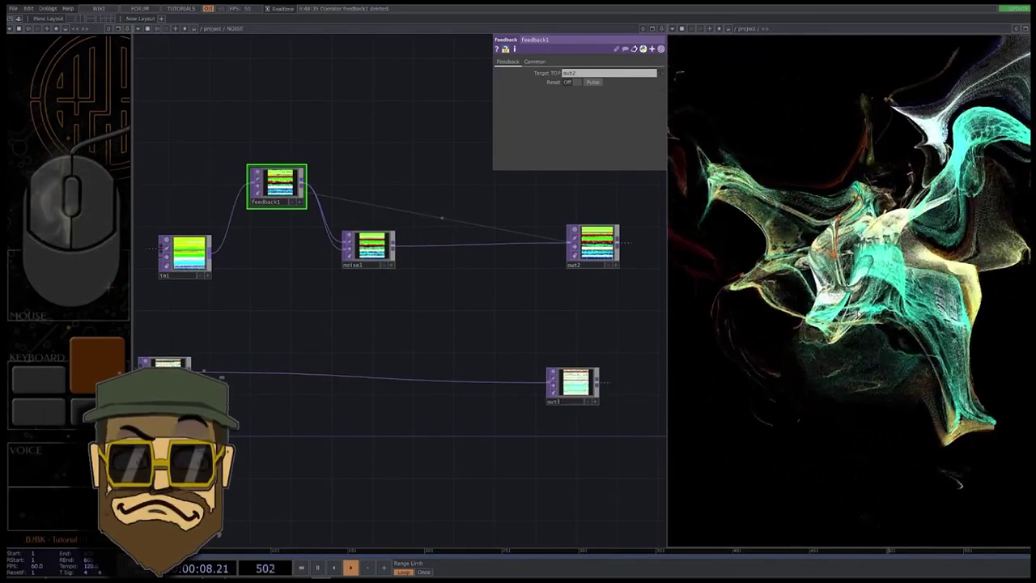
left_click_drag(860, 311, 880, 311)
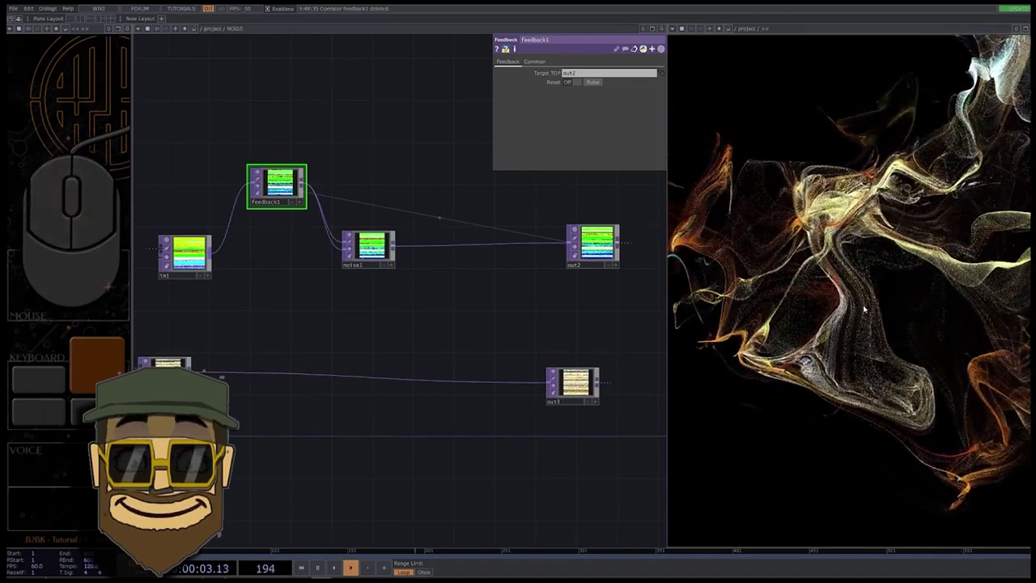
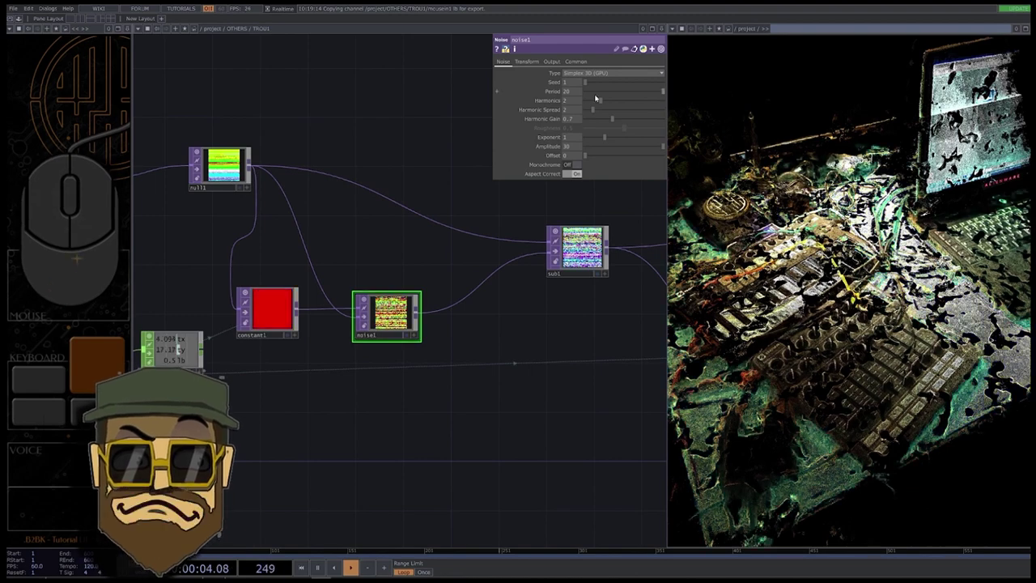
- Delete the noise and feedback TOPs, leaving in1 wired straight to out2
left_click_drag(595, 102, 447, 130)
key("0")
left_click(425, 188)
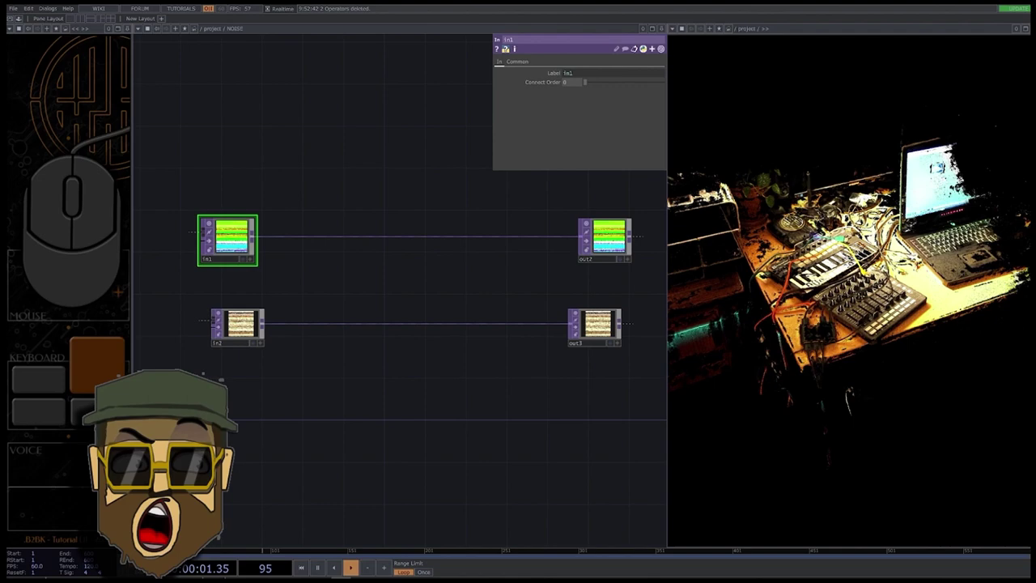
- Add a Point Transform TOP branching off the position input inside the NOISE component
left_click(373, 217)
key("p")
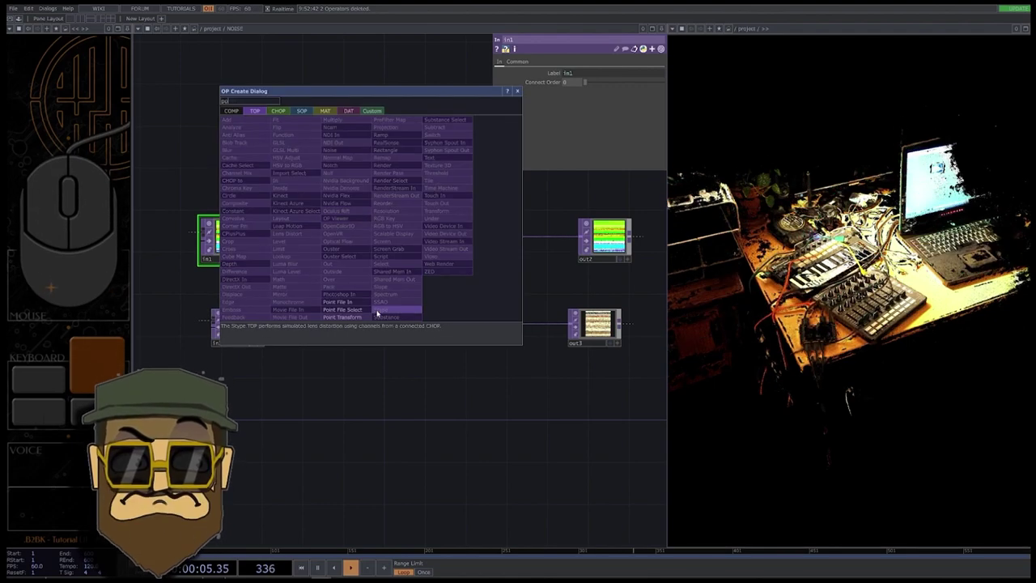
left_click_drag(359, 317, 365, 295)
left_click_drag(256, 239, 372, 203)
left_click(388, 203)
left_click(334, 264)
key("Tab")
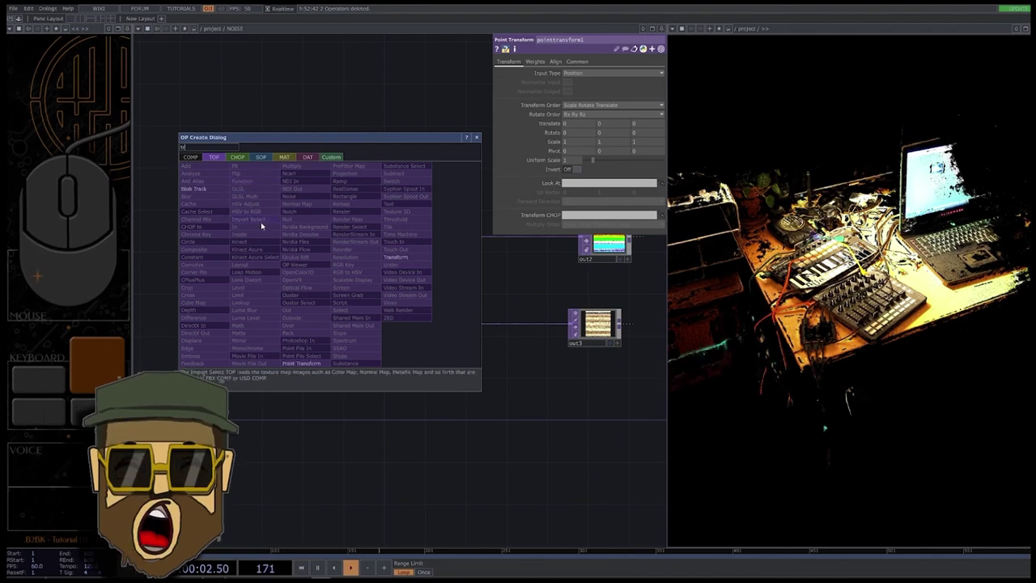
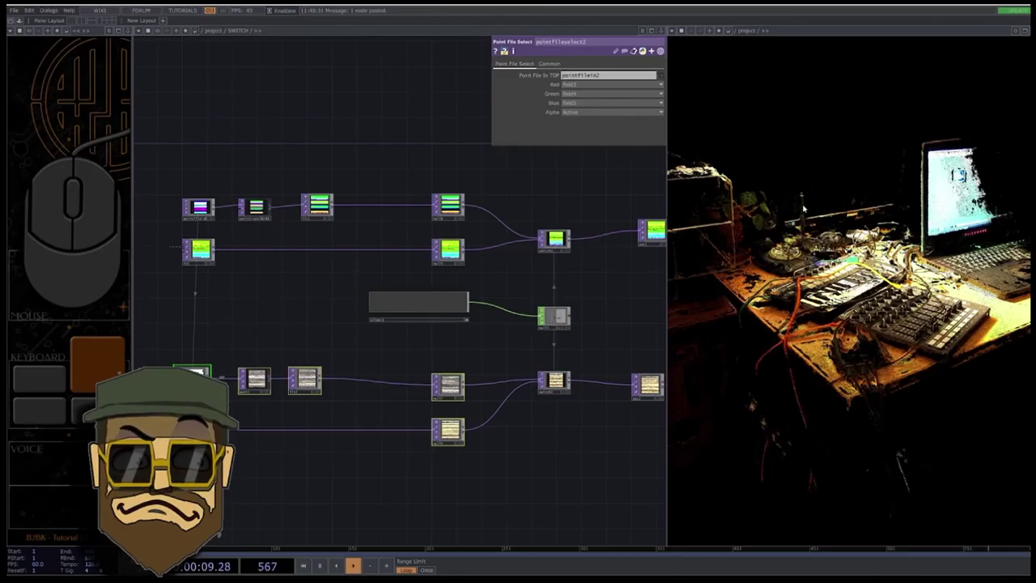
- Enable Blend between Inputs on switch1 and crossfade slider1 to the living-room cloud
left_click_drag(327, 197, 317, 187)
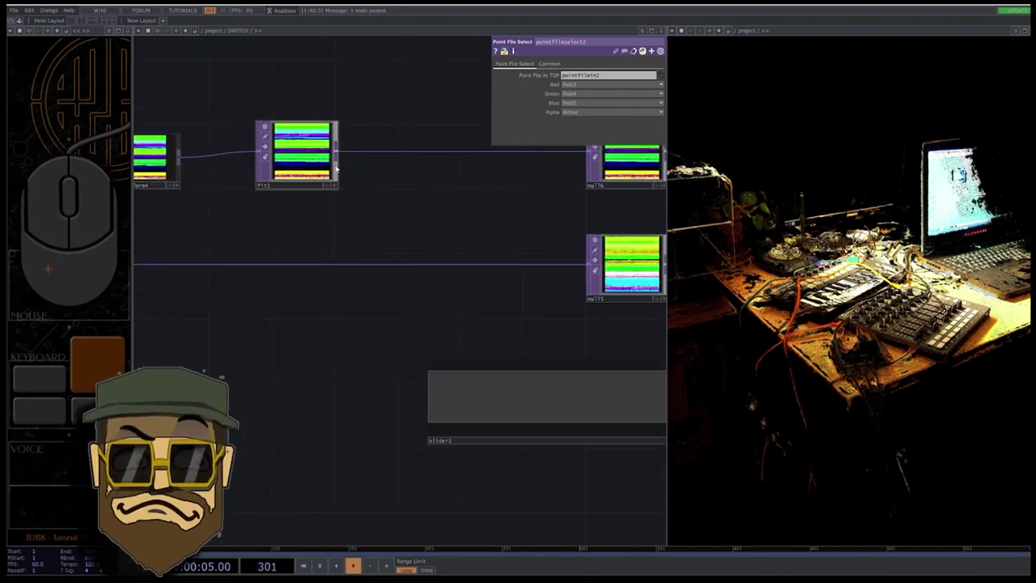
left_click(473, 241)
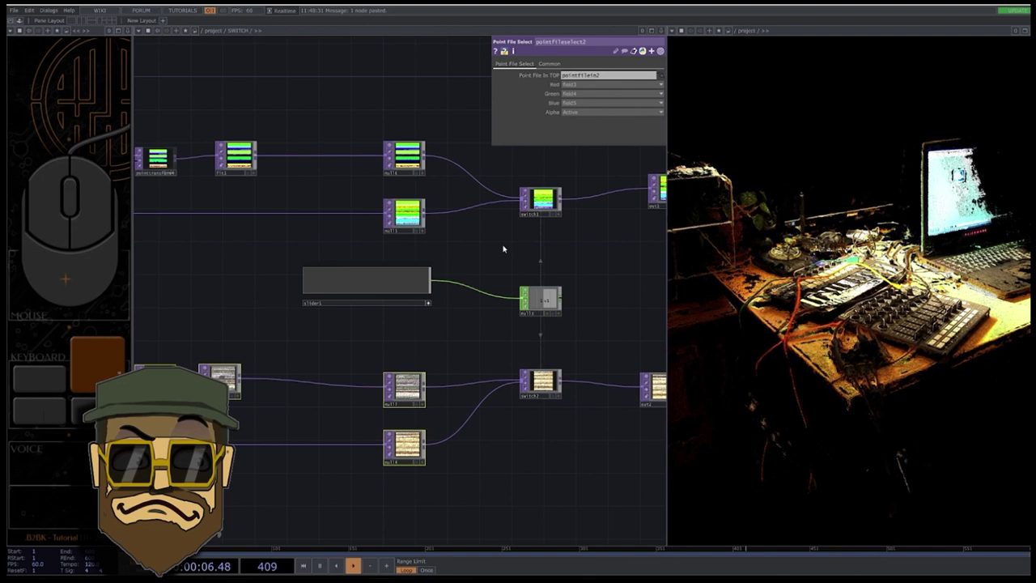
left_click_drag(400, 217, 436, 248)
left_click(332, 222)
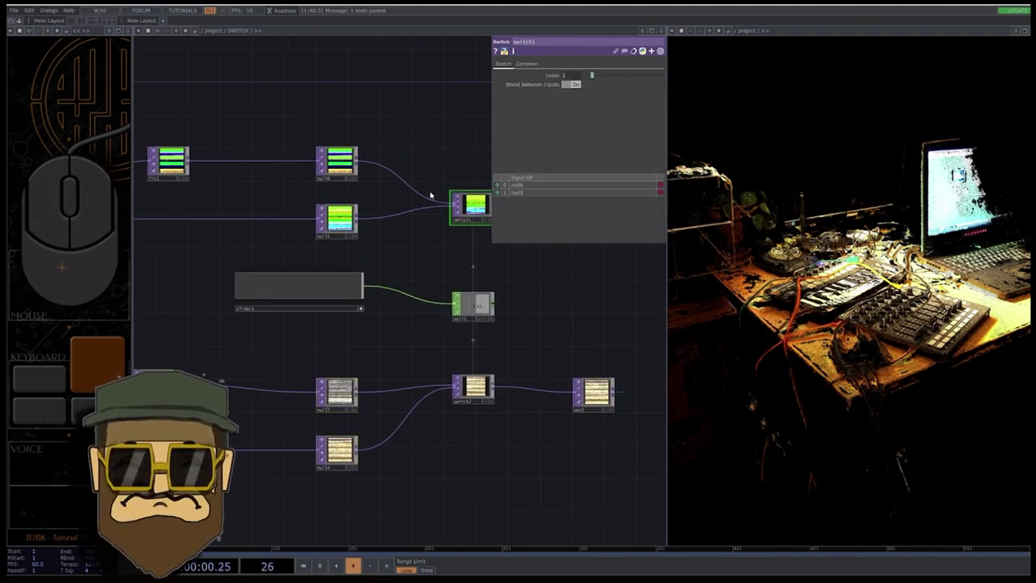
left_click(411, 251)
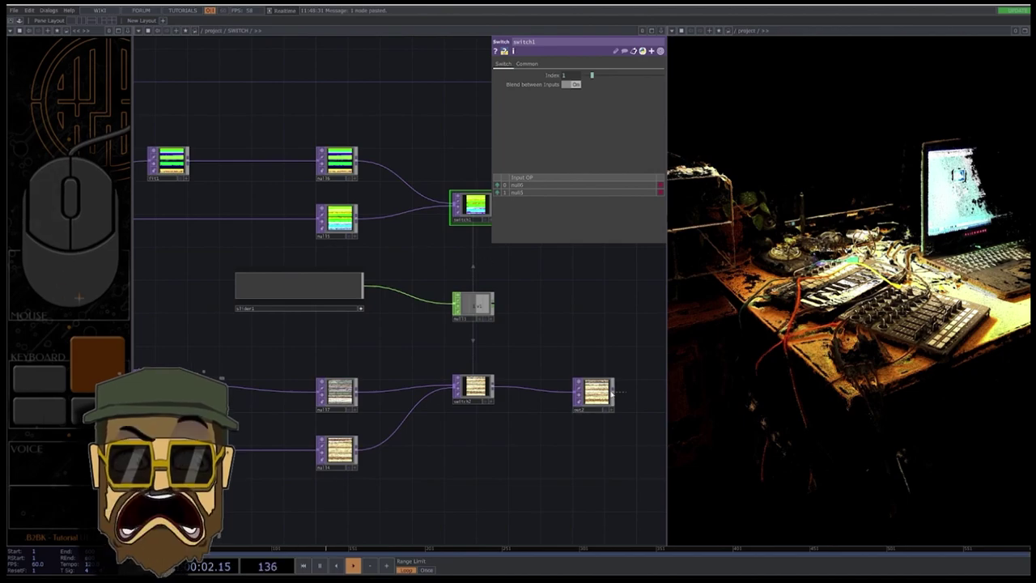